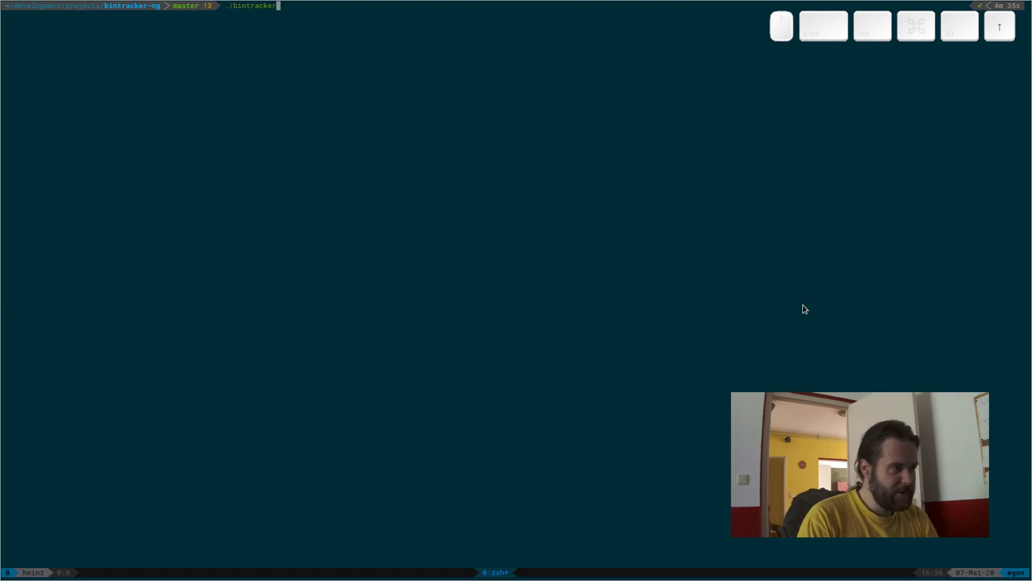
# Step: Launch ./bintracker from the terminal so the welcome screen and REPL appear
pyautogui.press('Return')
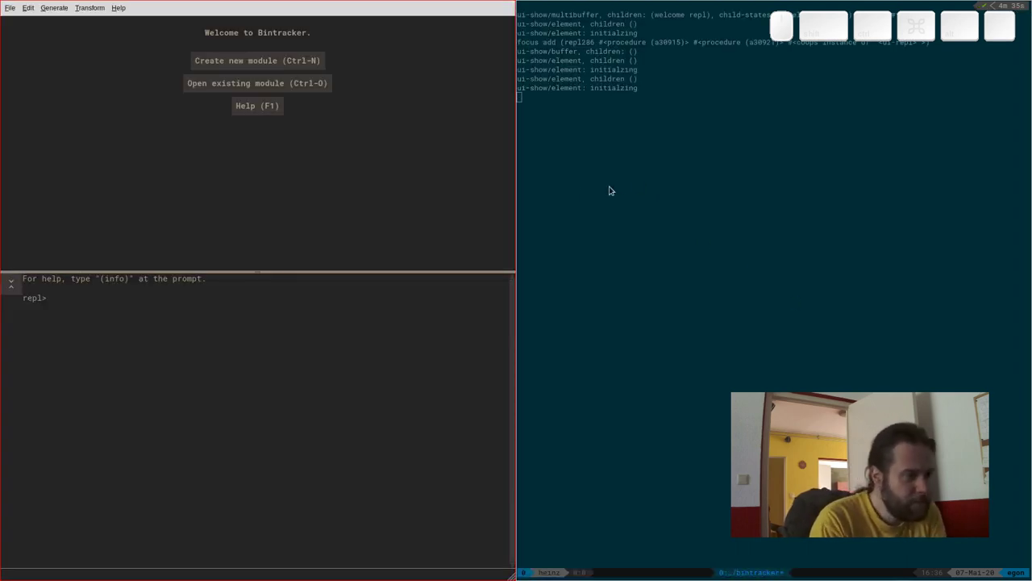
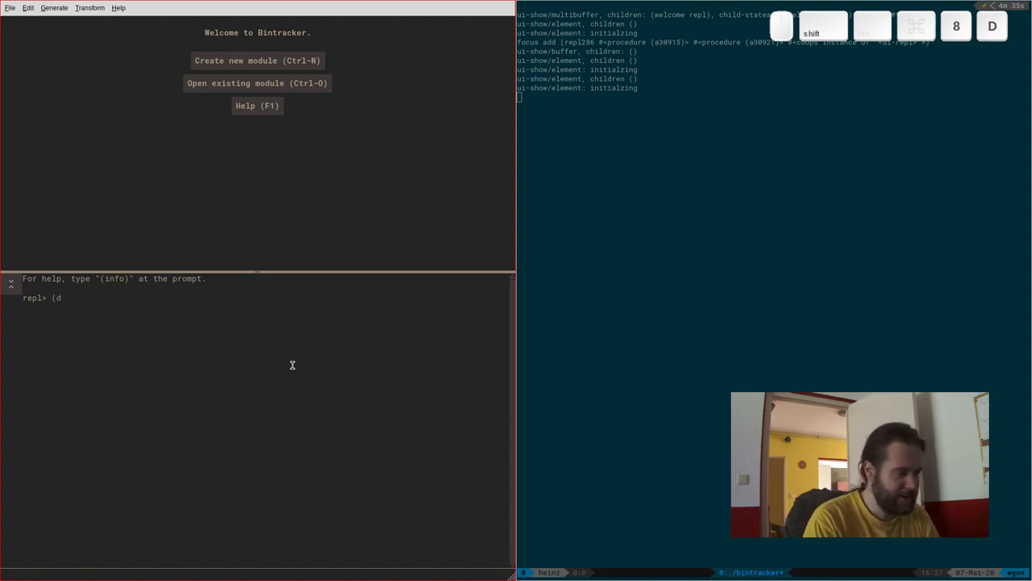
# Step: Evaluate (define my-emul (platform->emulator "spectrum48")) in the REPL and begin the start command
pyautogui.press('space')
pyautogui.press('BackSpace')
pyautogui.press('BackSpace')
pyautogui.press('BackSpace')
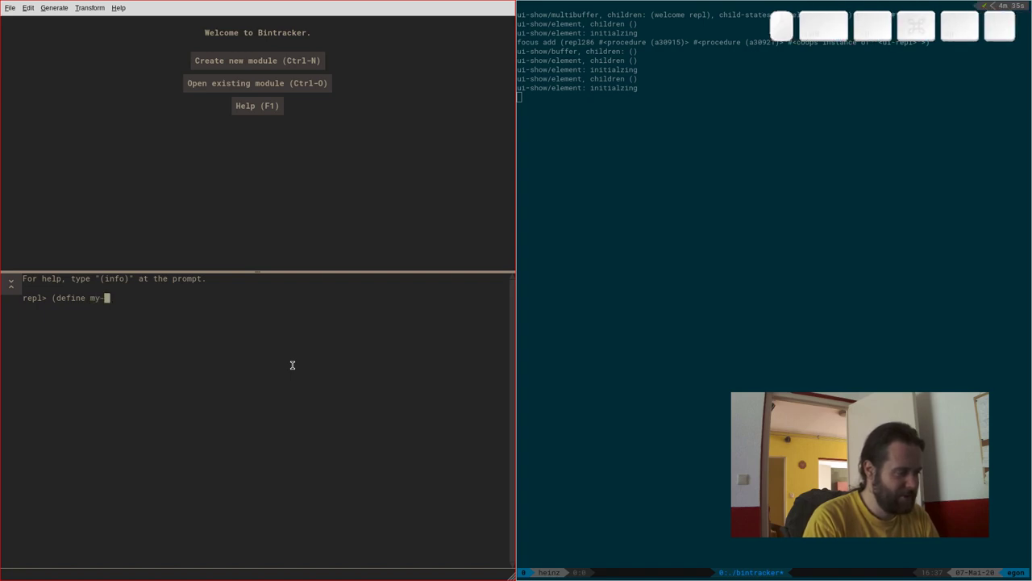
pyautogui.press('space')
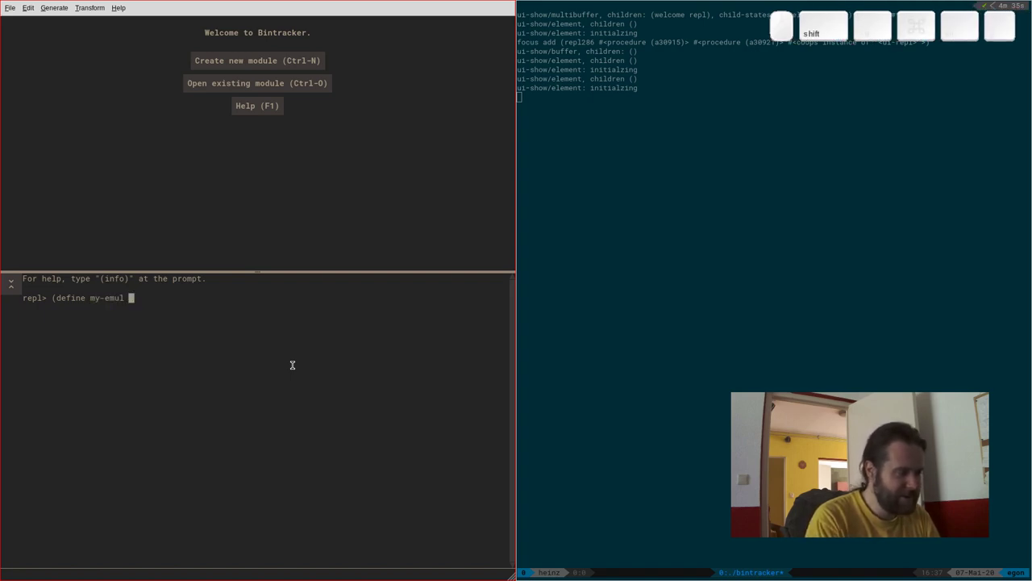
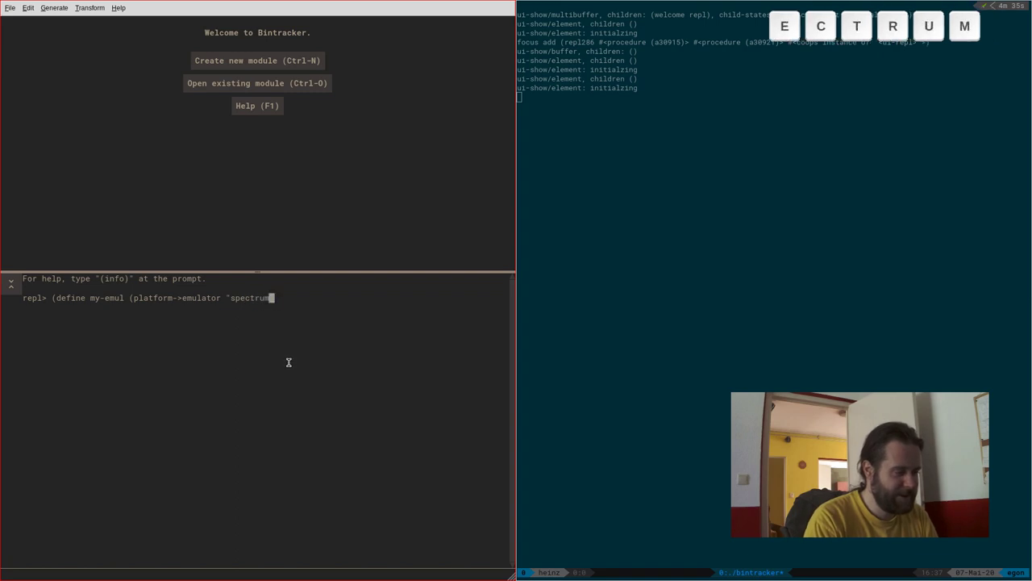
pyautogui.write('C T R U M 4')
pyautogui.press('8')
pyautogui.press('shift+2')
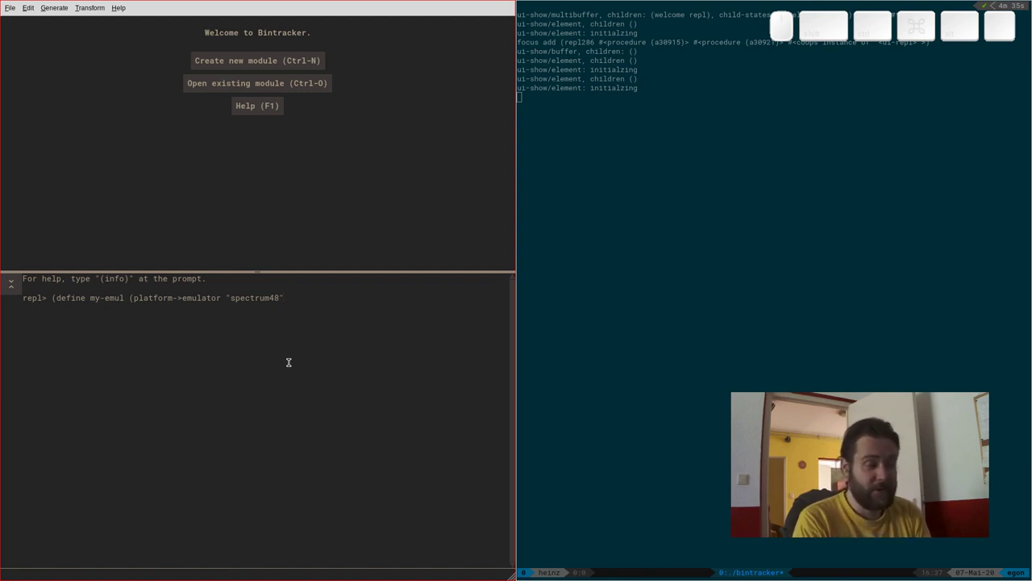
pyautogui.press('shift+9')
pyautogui.press('shift+9')
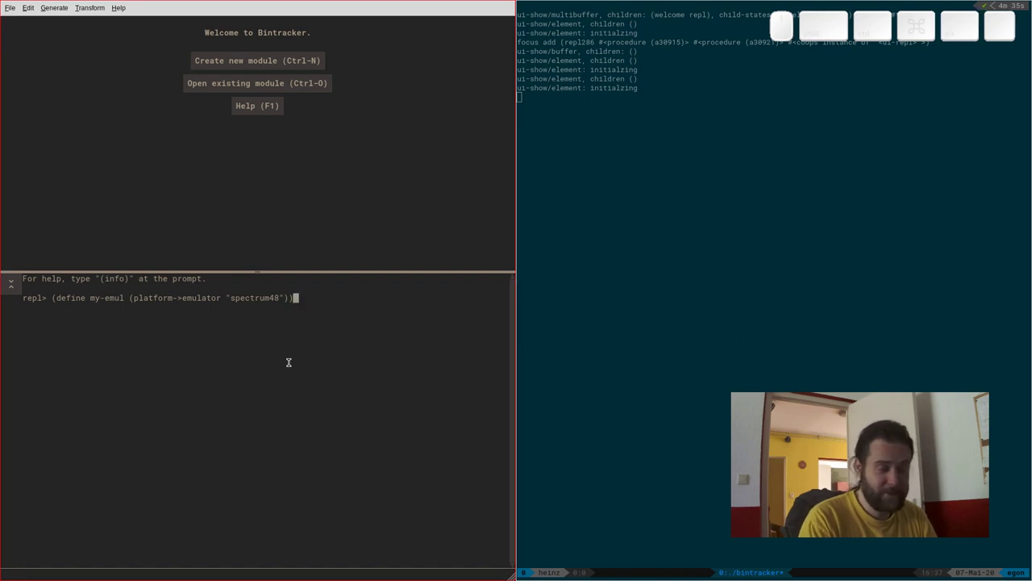
pyautogui.press('Return')
pyautogui.press('shift+8')
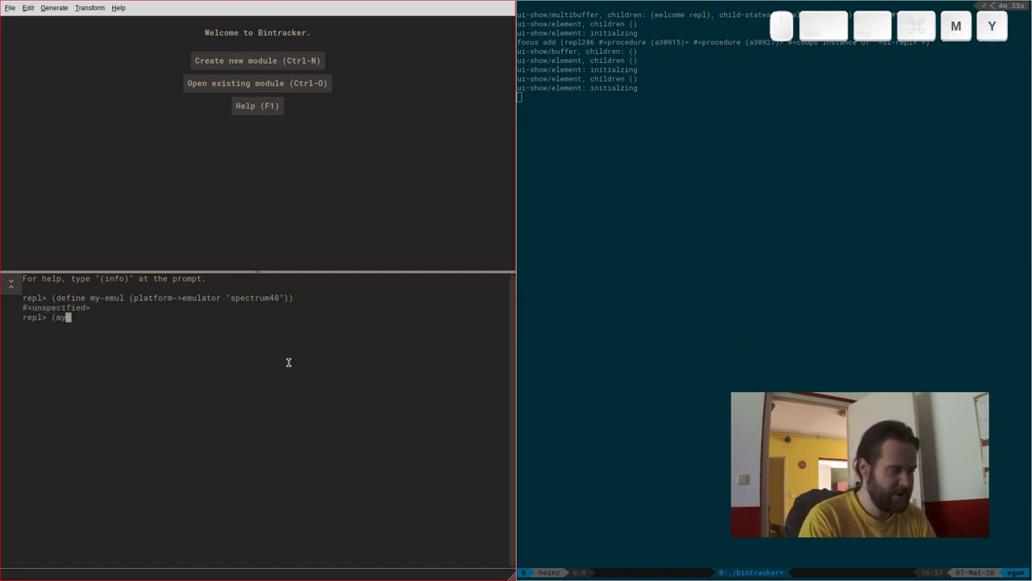
pyautogui.press('space')
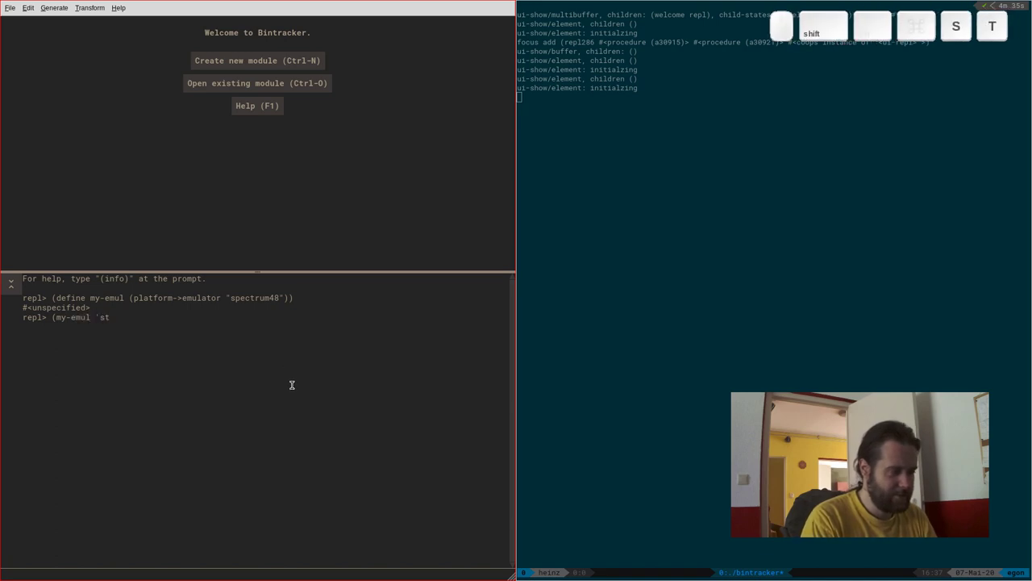
# Step: Evaluate (my-emul 'start) and key past the Spectrum copyright screen to its ready prompt
pyautogui.press('9')
pyautogui.press('Return')
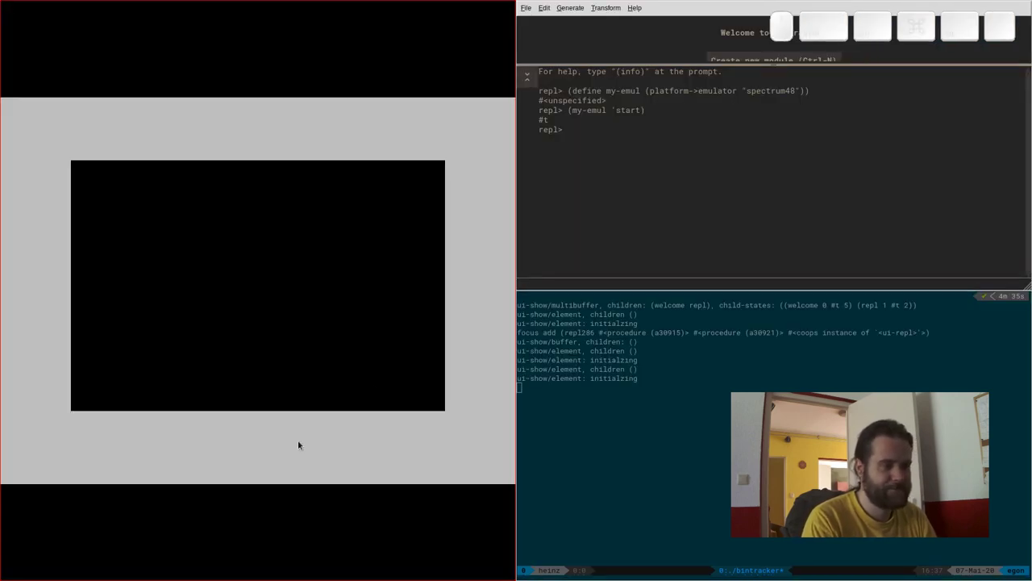
pyautogui.press('super+Return')
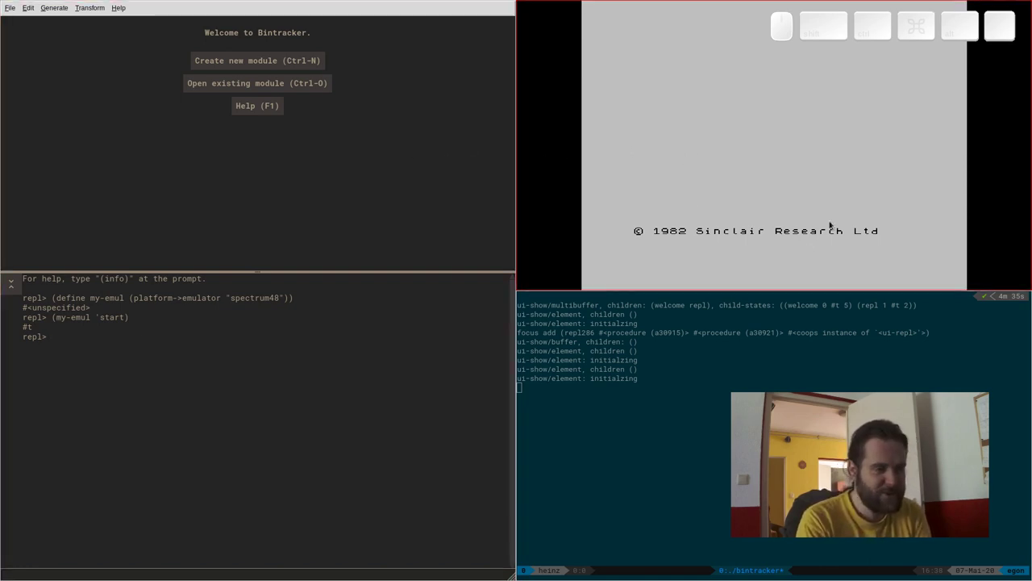
pyautogui.press('b')
pyautogui.press('2')
pyautogui.press('Return')
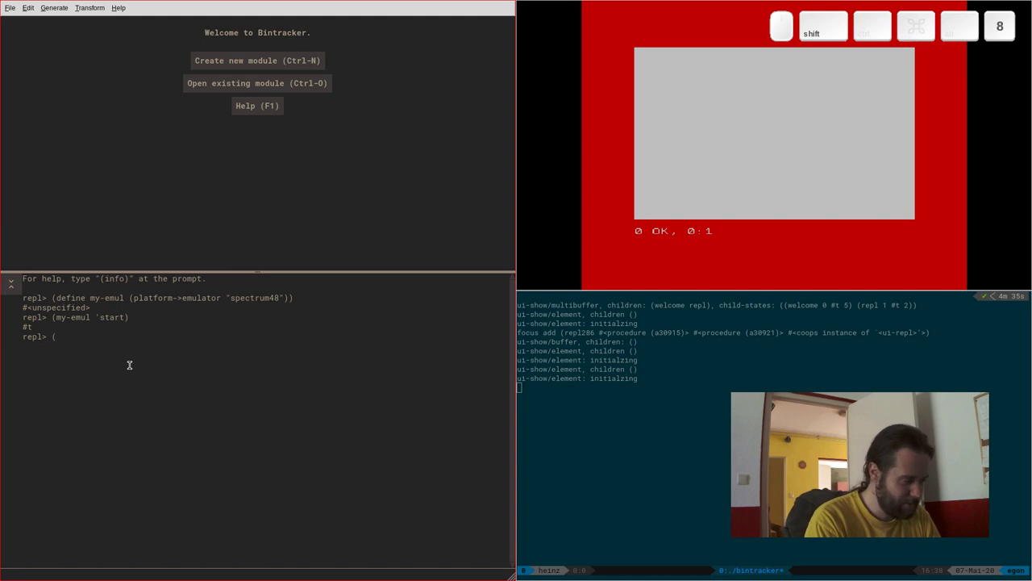
# Step: Write (my-emul 'run #x8000 ...) with a list->string/integer->char code argument and the assembler name
pyautogui.press('space')
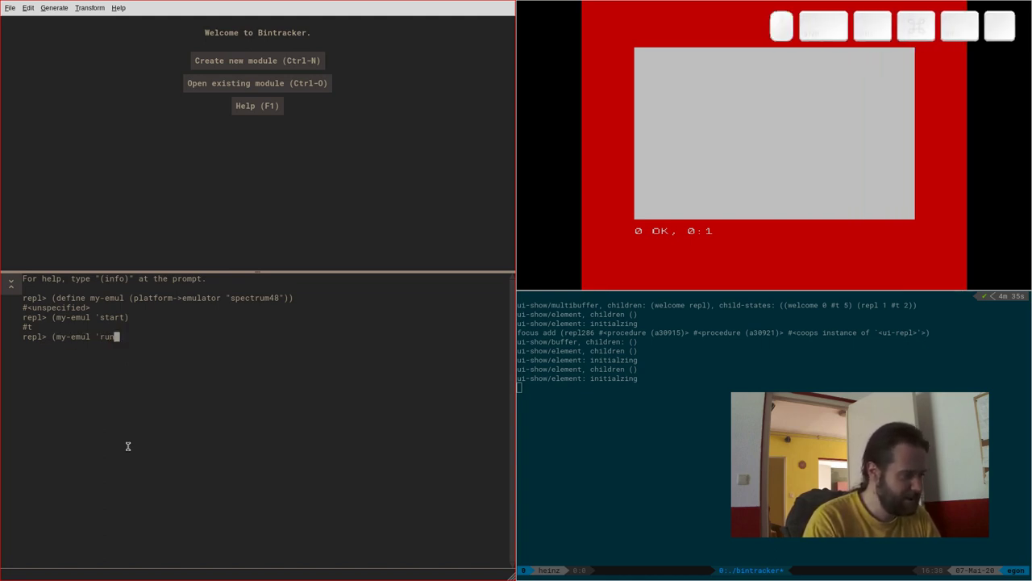
pyautogui.press('space')
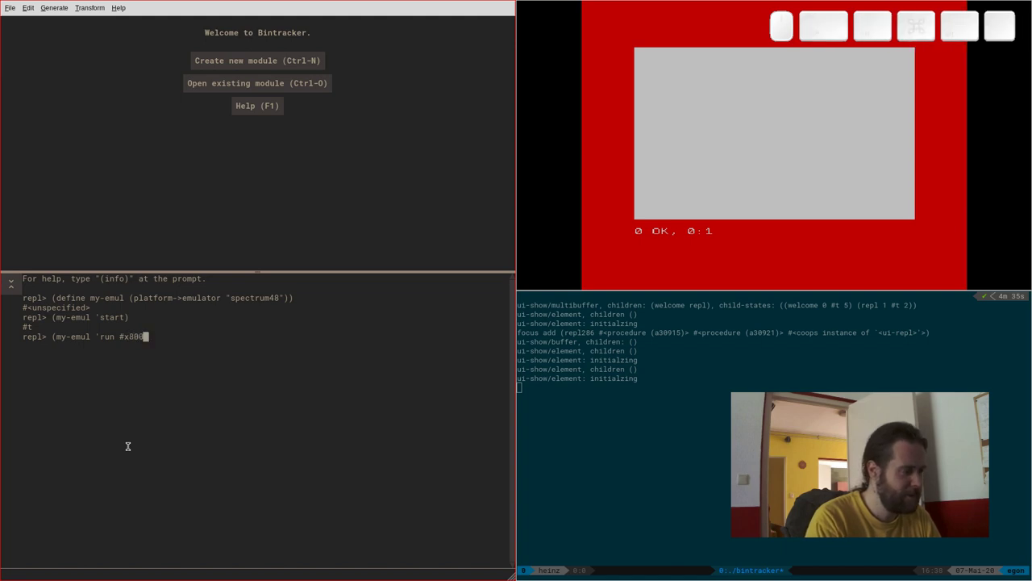
pyautogui.press('0')
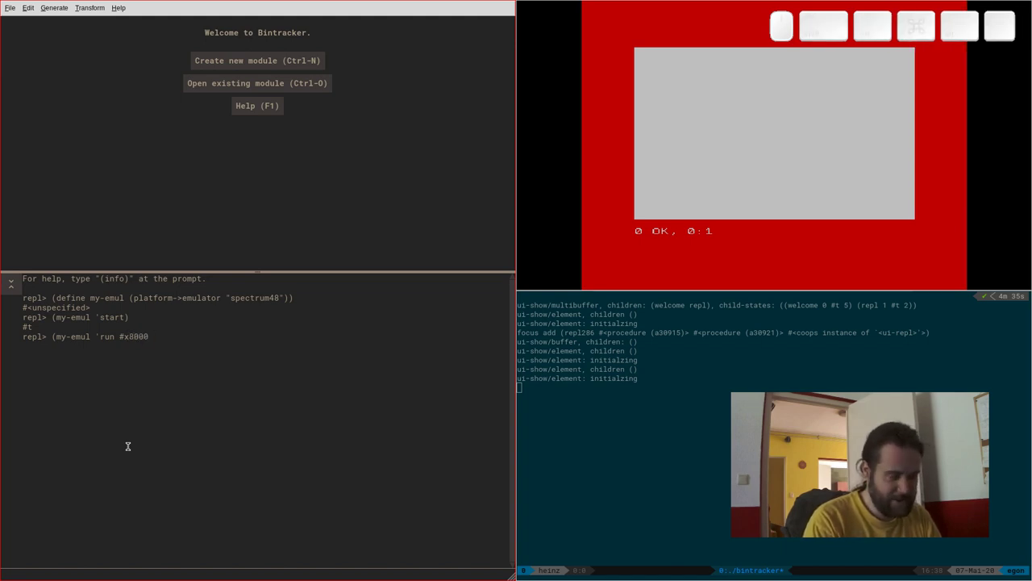
pyautogui.press('Return')
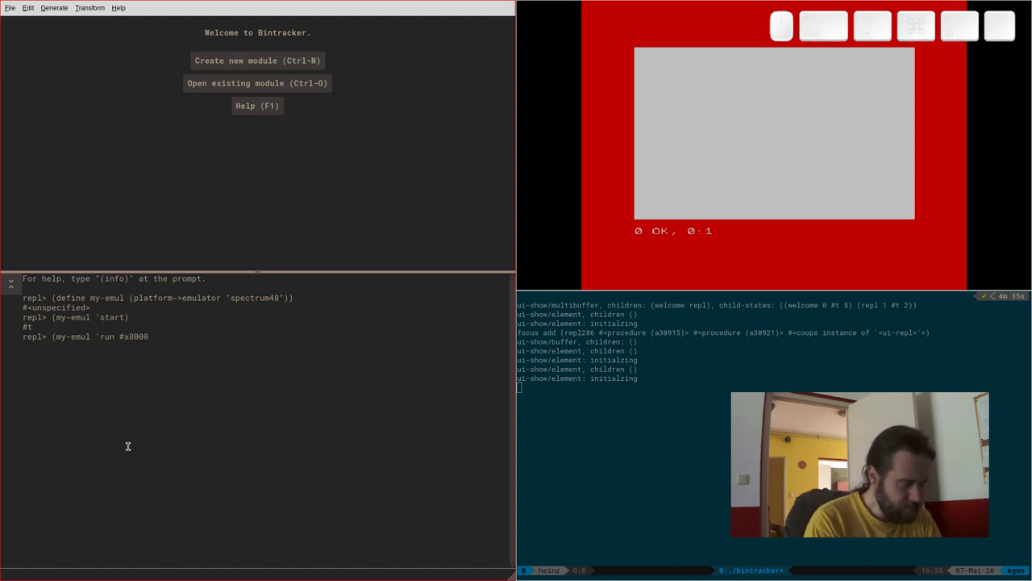
pyautogui.press('shift+8')
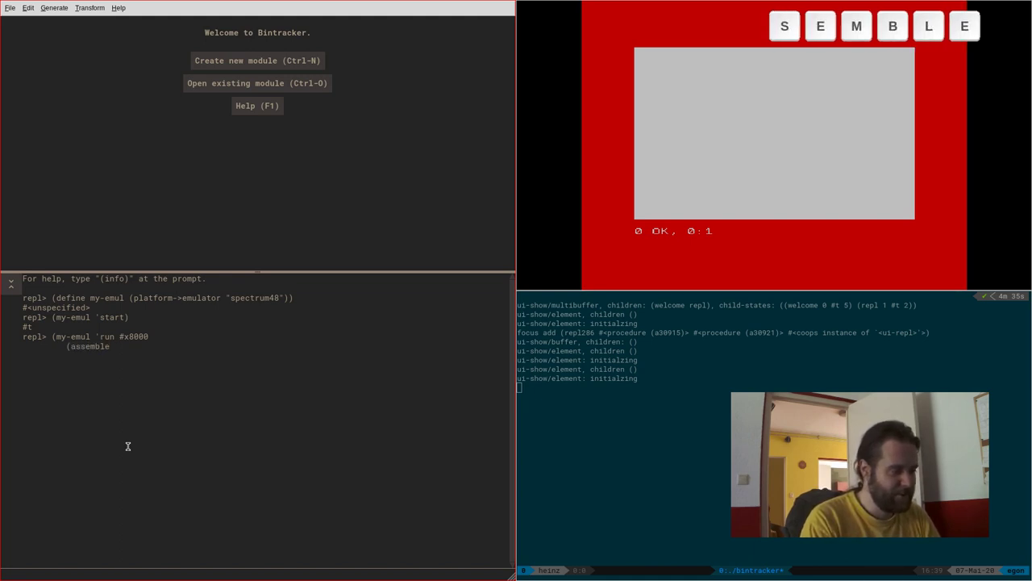
pyautogui.press('s')
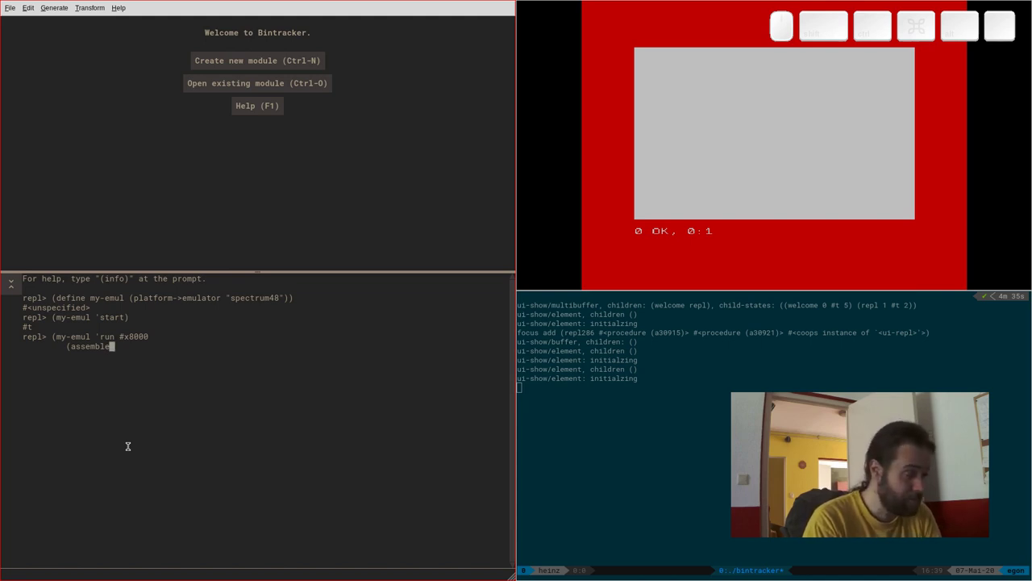
pyautogui.press('BackSpace')
pyautogui.press('BackSpace')
pyautogui.press('BackSpace')
pyautogui.press('BackSpace')
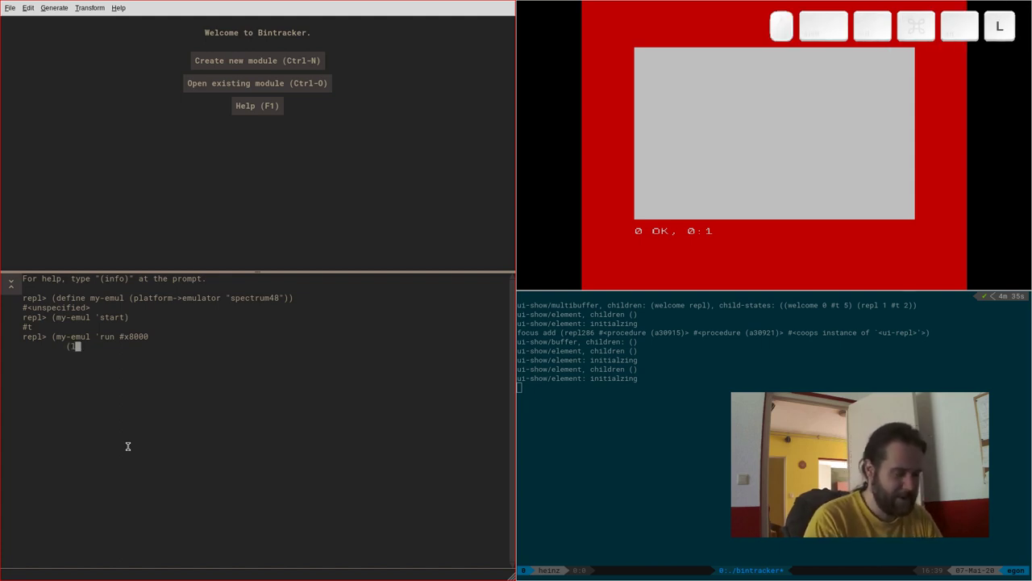
pyautogui.press('shift+<')
pyautogui.press('BackSpace')
pyautogui.press('BackSpace')
pyautogui.press('BackSpace')
pyautogui.press('BackSpace')
pyautogui.press('space')
pyautogui.press('space')
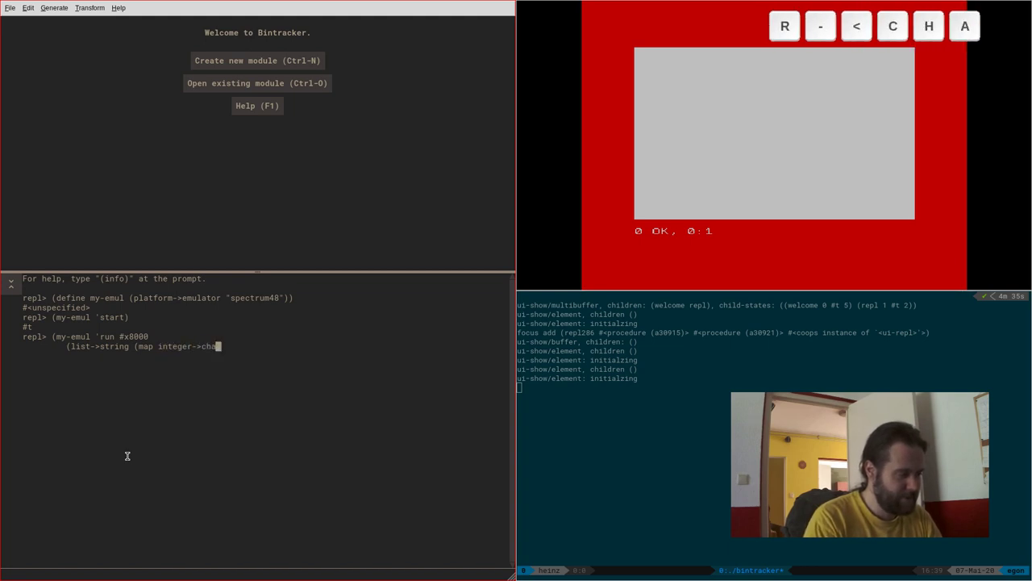
pyautogui.press('space')
pyautogui.press('shift+8')
pyautogui.press('shift+h')
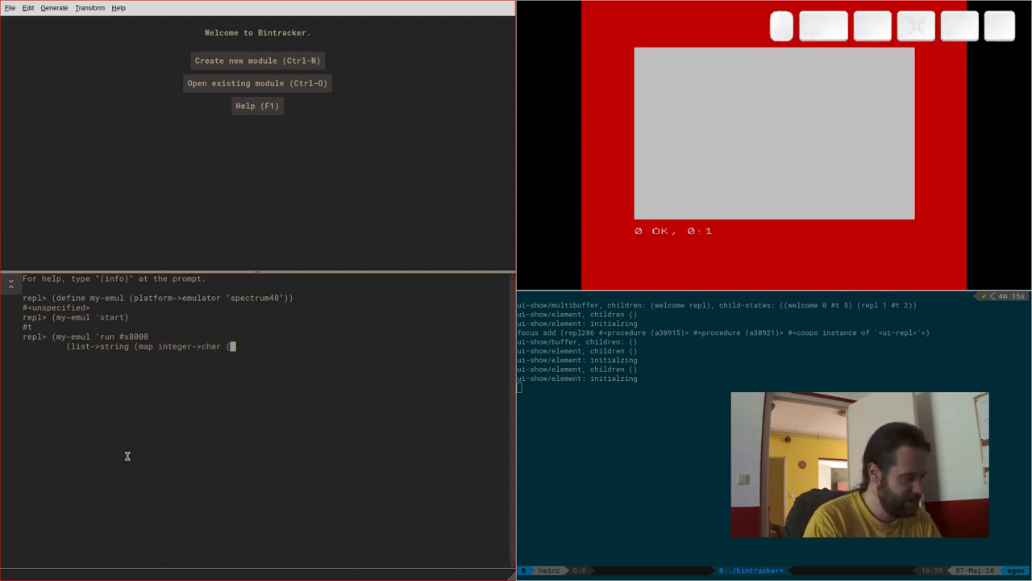
pyautogui.press('space')
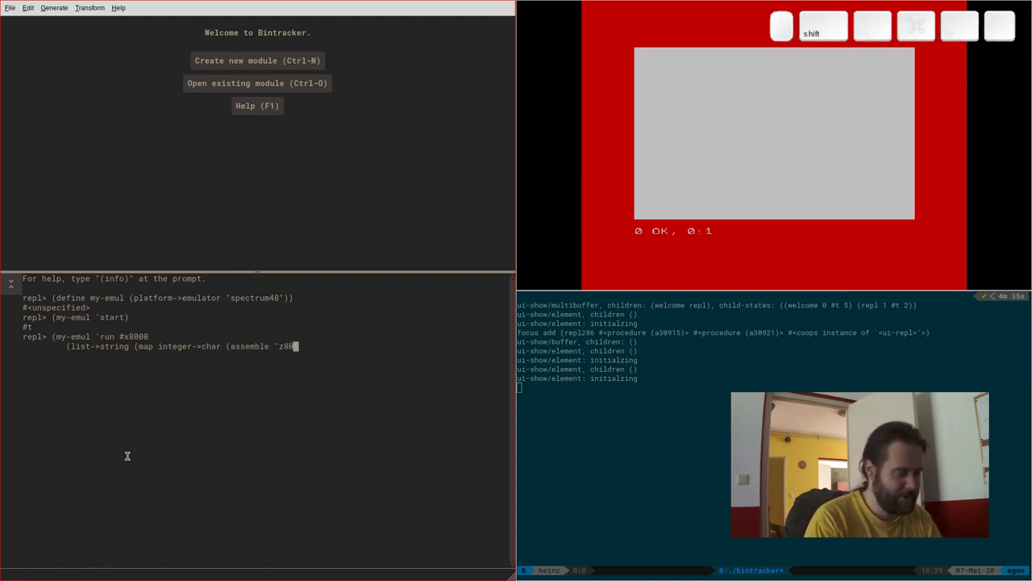
pyautogui.press('shift+2')
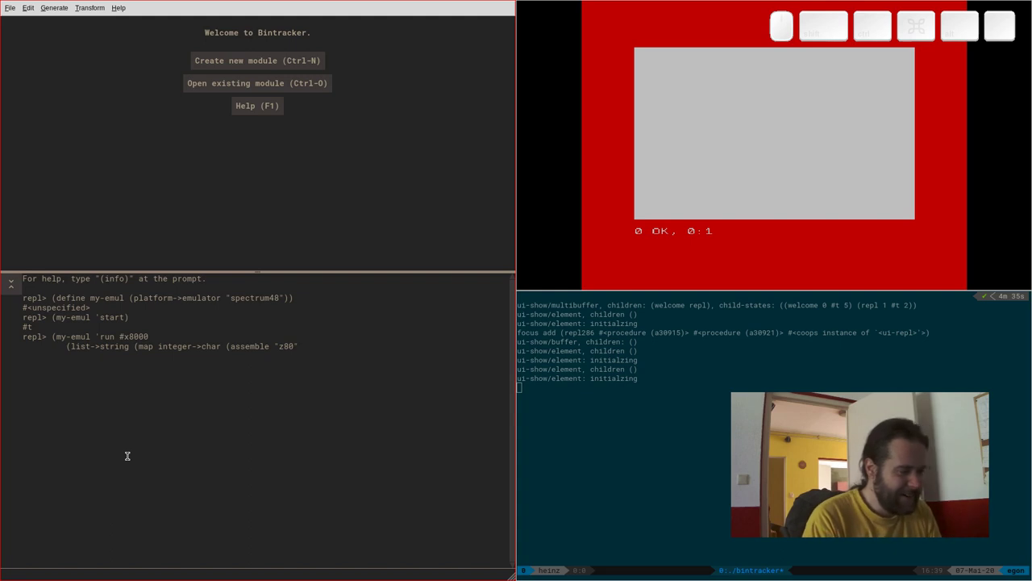
pyautogui.press('space')
pyautogui.press('shift+2')
pyautogui.press('space')
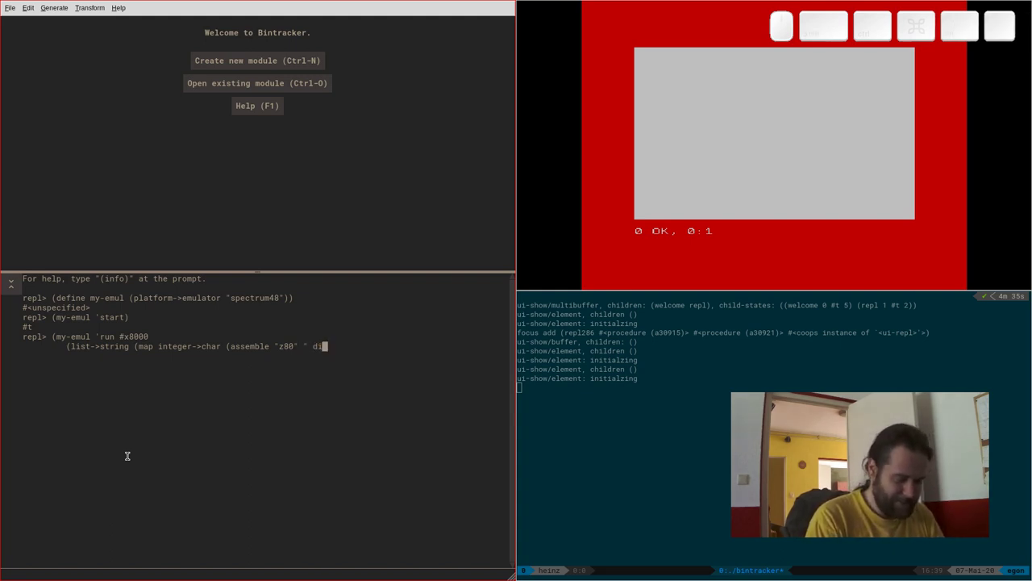
# Step: Write the assembly source with di and out ($fe),a instructions
pyautogui.press('alt+n')
pyautogui.press('space')
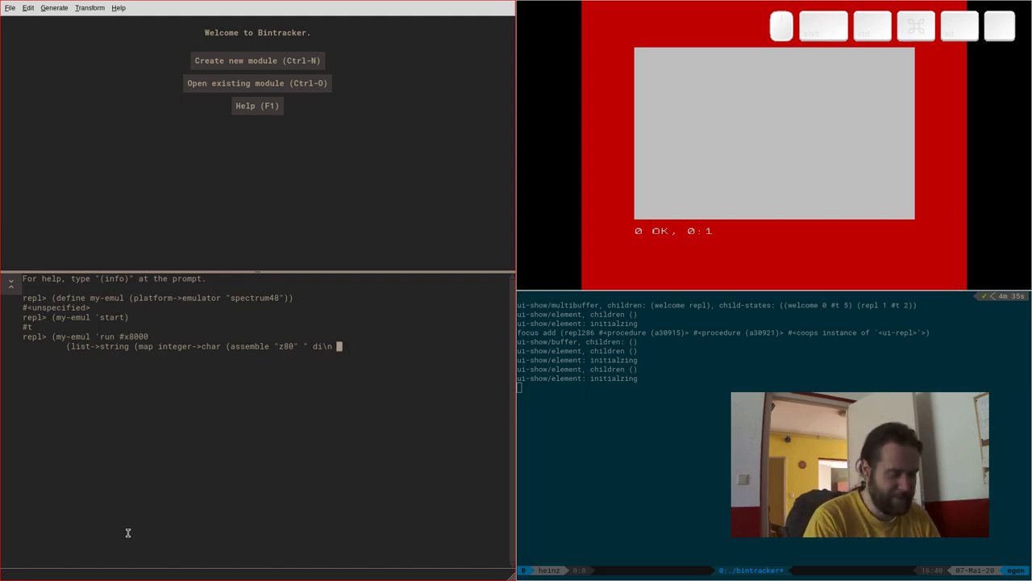
pyautogui.press('space')
pyautogui.press('shift+8')
pyautogui.press('shift+3')
pyautogui.press('f')
pyautogui.press('BackSpace')
pyautogui.press('BackSpace')
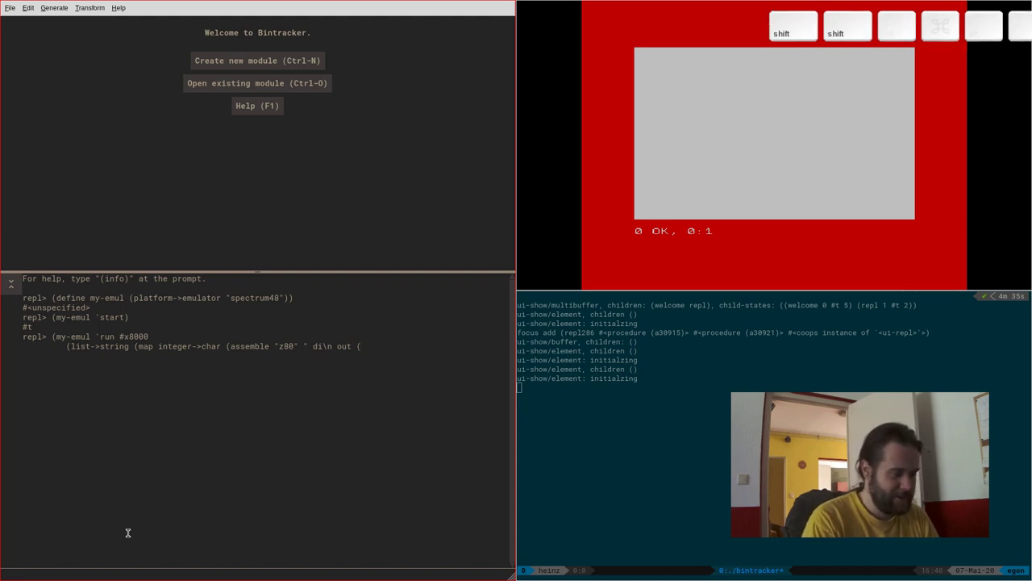
pyautogui.press('shift+5')
pyautogui.press('BackSpace')
pyautogui.press('4')
pyautogui.press('f')
pyautogui.press('e')
pyautogui.press('shift+9')
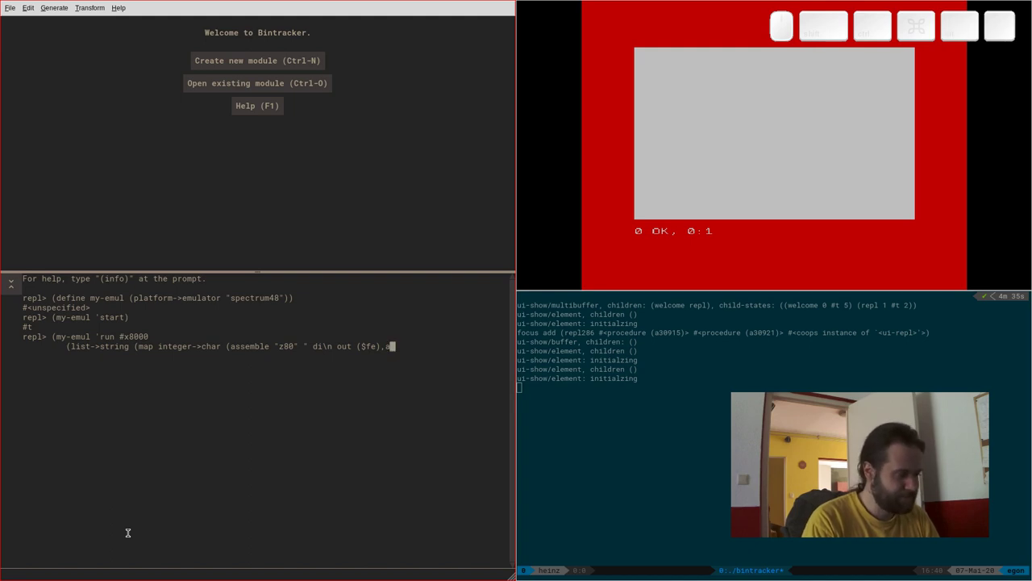
pyautogui.press('alt+n')
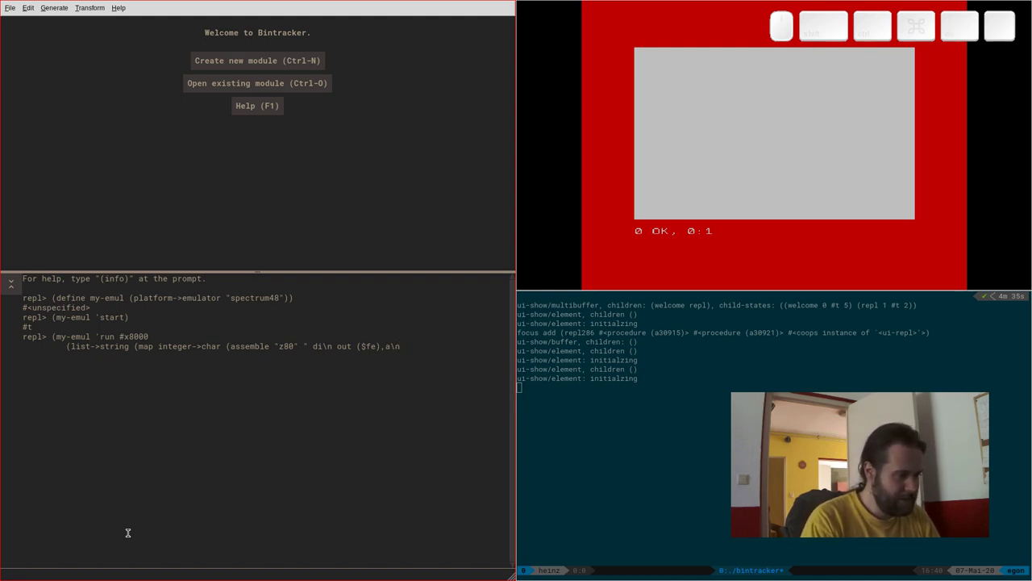
# Step: Insert the missing ld a,5 before the out, add halt, and close the string and parentheses
pyautogui.press('Left')
pyautogui.press('Left')
pyautogui.press('Left')
pyautogui.press('Left')
pyautogui.press('Left')
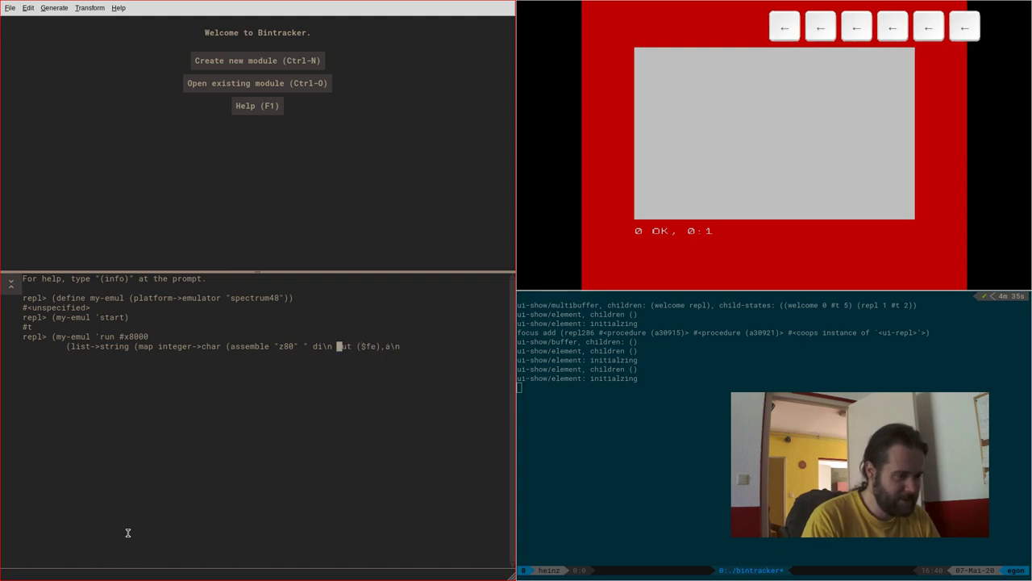
pyautogui.press('space')
pyautogui.press('5')
pyautogui.press('alt+n')
pyautogui.press('space')
pyautogui.press('Right')
pyautogui.press('Right')
pyautogui.press('Right')
pyautogui.press('space')
pyautogui.press('a')
pyautogui.press('BackSpace')
pyautogui.press('shift+2')
pyautogui.press('shift+9')
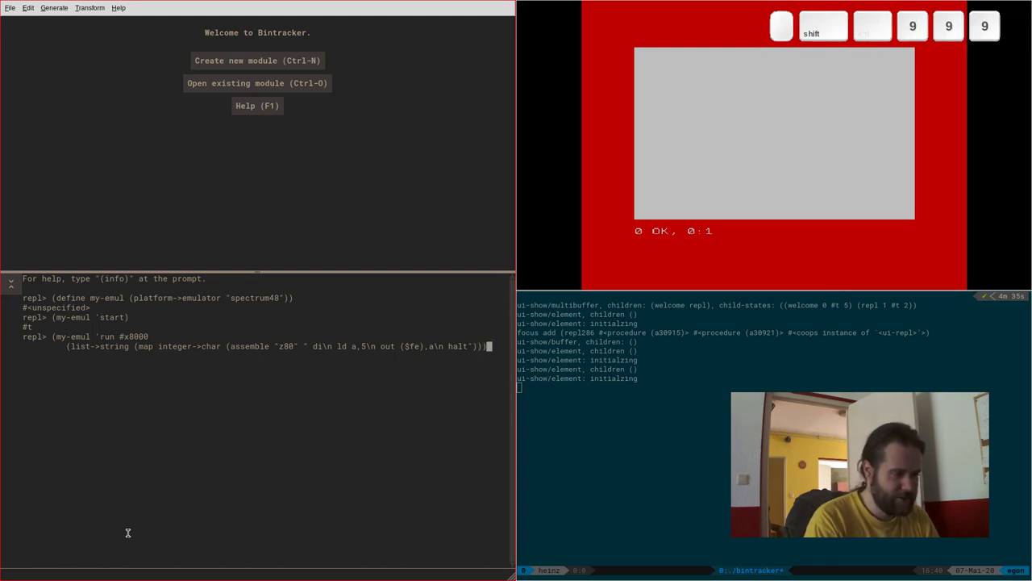
pyautogui.press('shift+9')
pyautogui.press('Return')
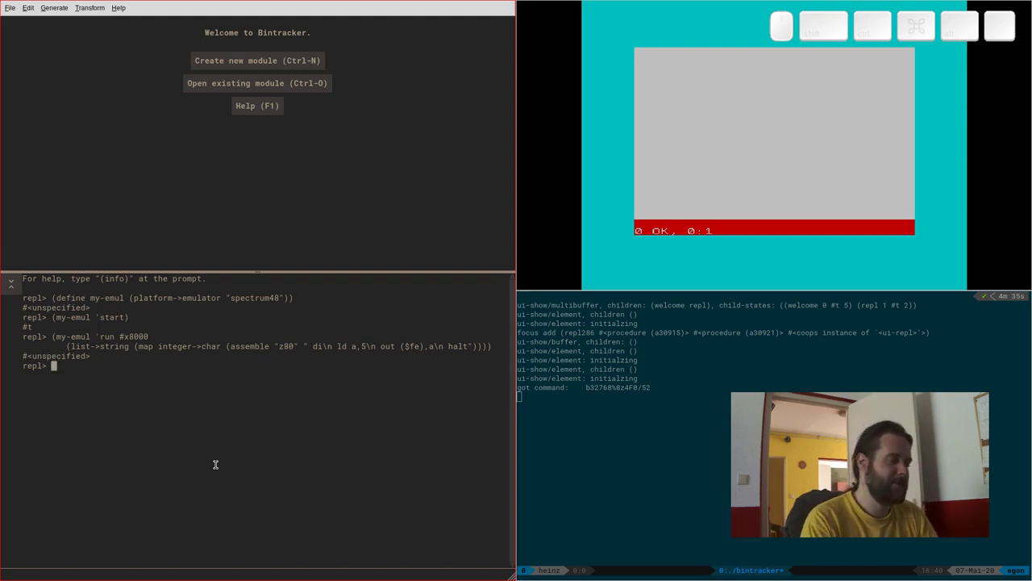
pyautogui.press('BackSpace')
# Step: Evaluate (my-emul 'quit) to shut down the Spectrum emulator
pyautogui.press('space')
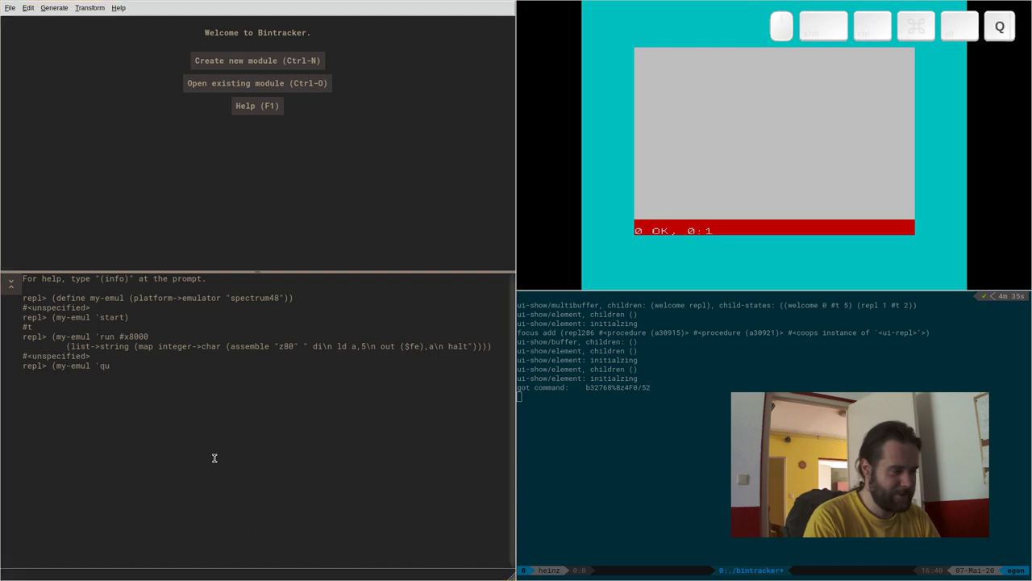
pyautogui.press('Return')
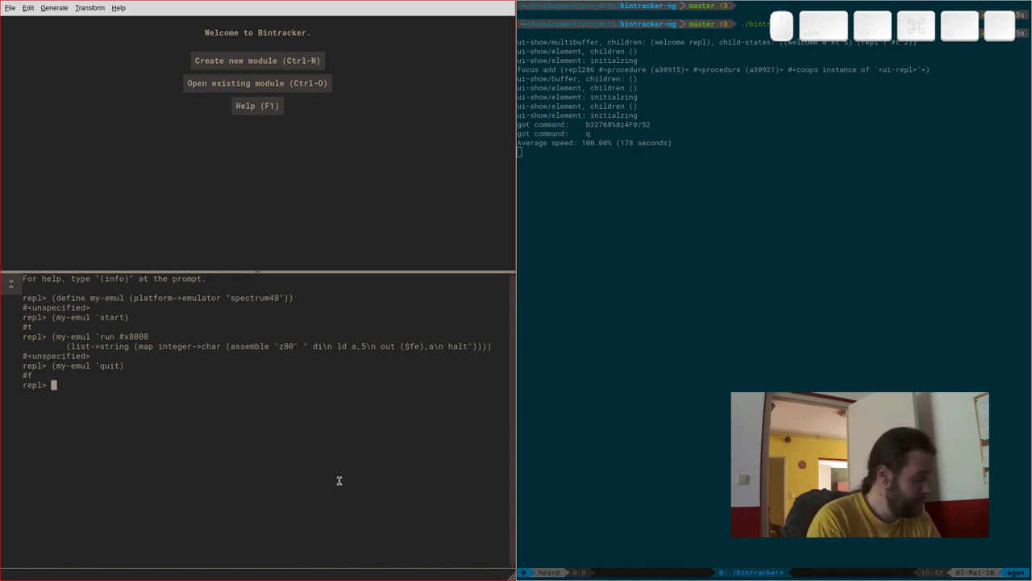
# Step: Draft a (multibuffer-add ...) expression in the REPL, then erase it again
pyautogui.press('shift+8')
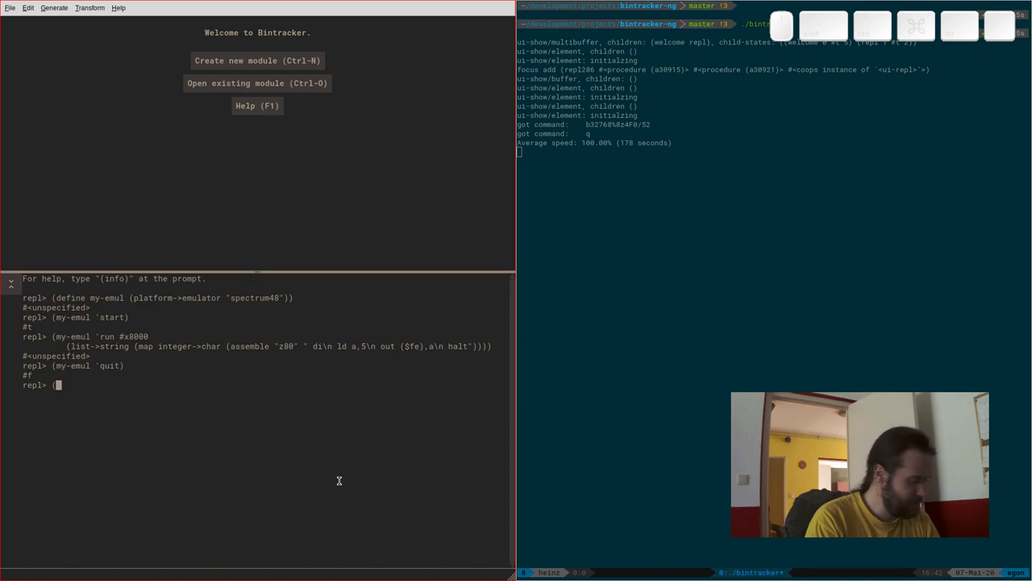
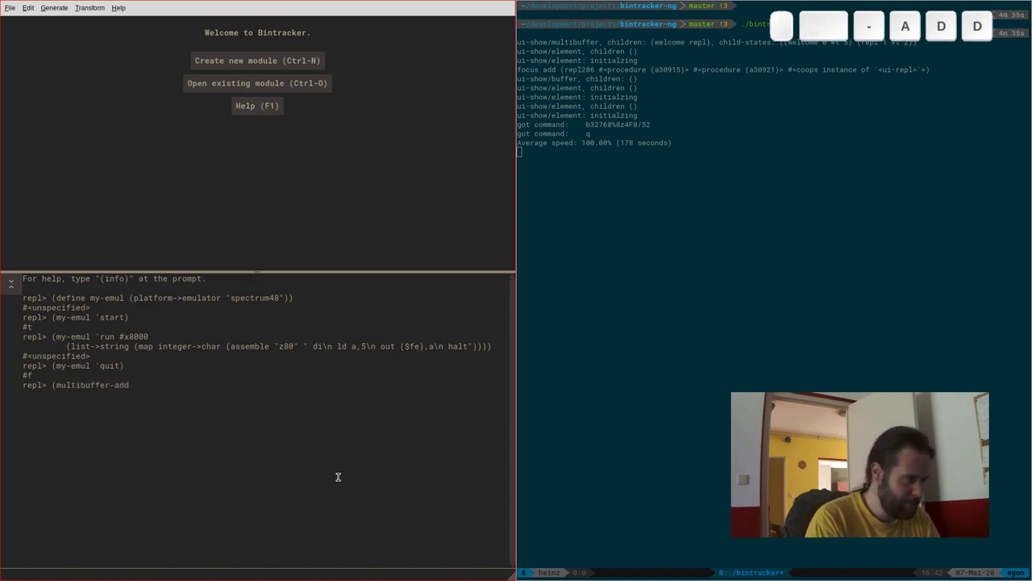
pyautogui.press('space')
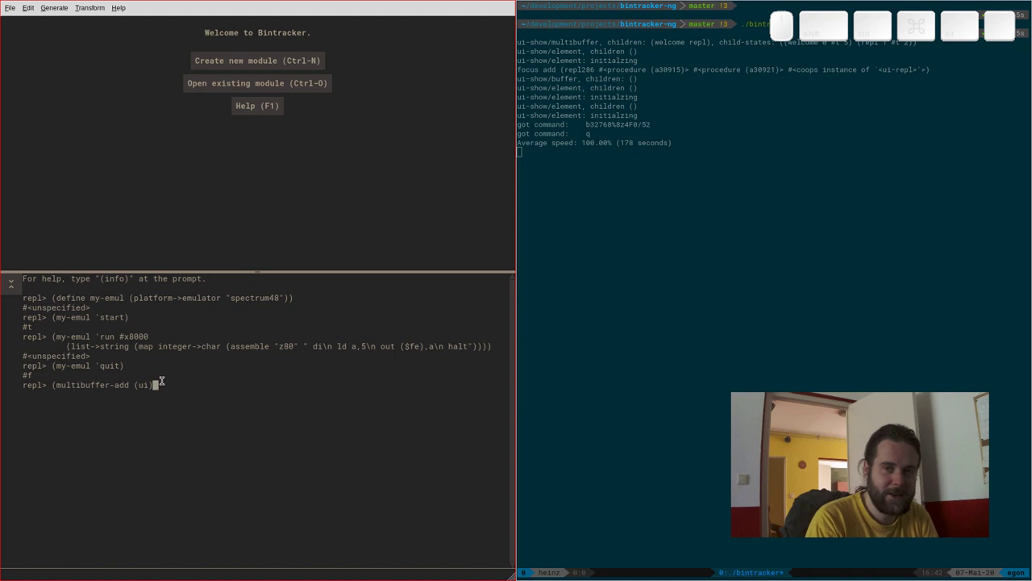
pyautogui.press('BackSpace')
pyautogui.press('BackSpace')
pyautogui.press('BackSpace')
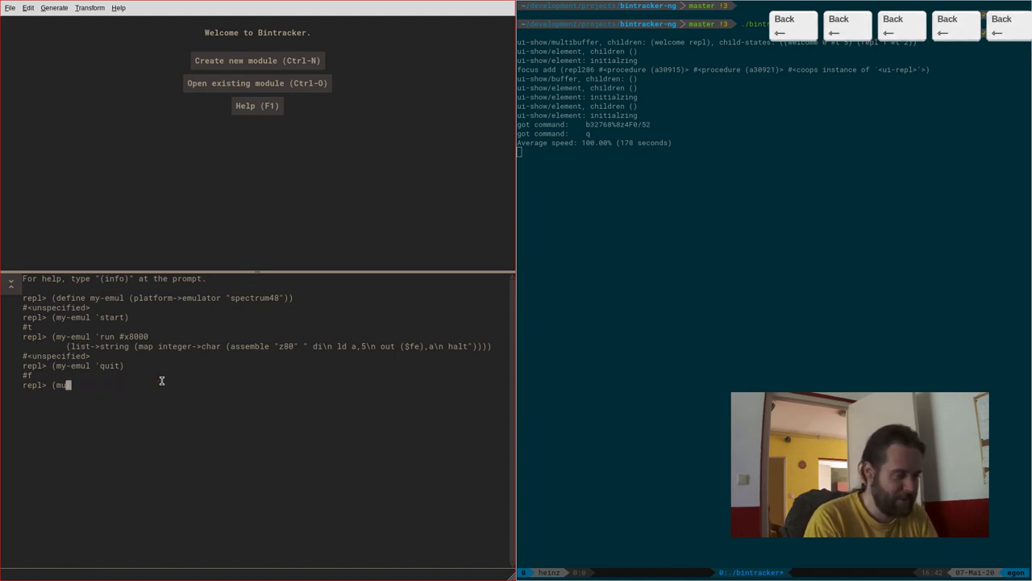
# Step: Evaluate (ui) and begin (multibuffer-add (ui) `(wb ...)) for a new welcome buffer
pyautogui.press('Return')
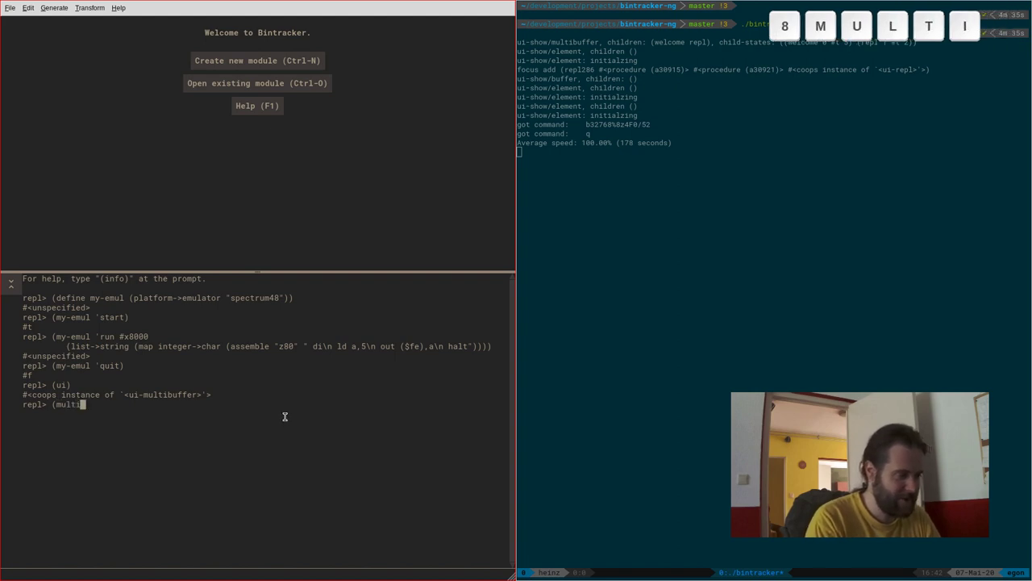
pyautogui.press('space')
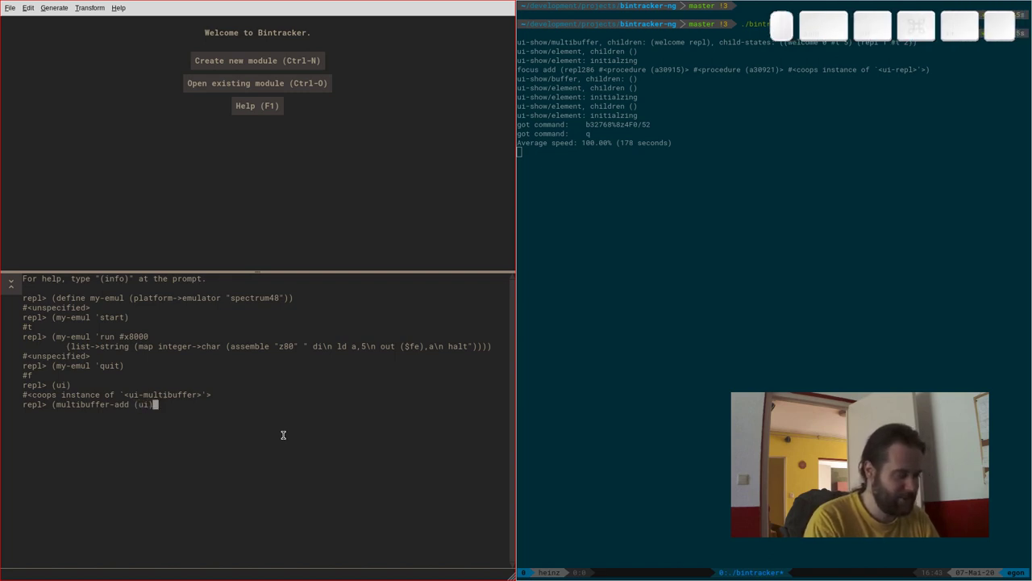
pyautogui.press('space')
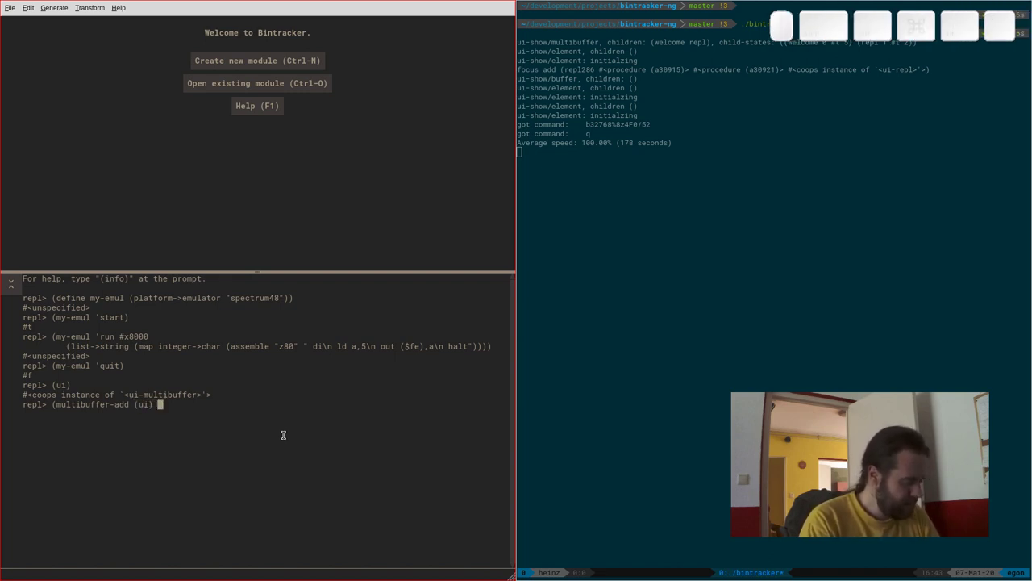
pyautogui.press('shift+space')
pyautogui.press('shift+8')
pyautogui.press('w')
pyautogui.press('b')
pyautogui.press('space')
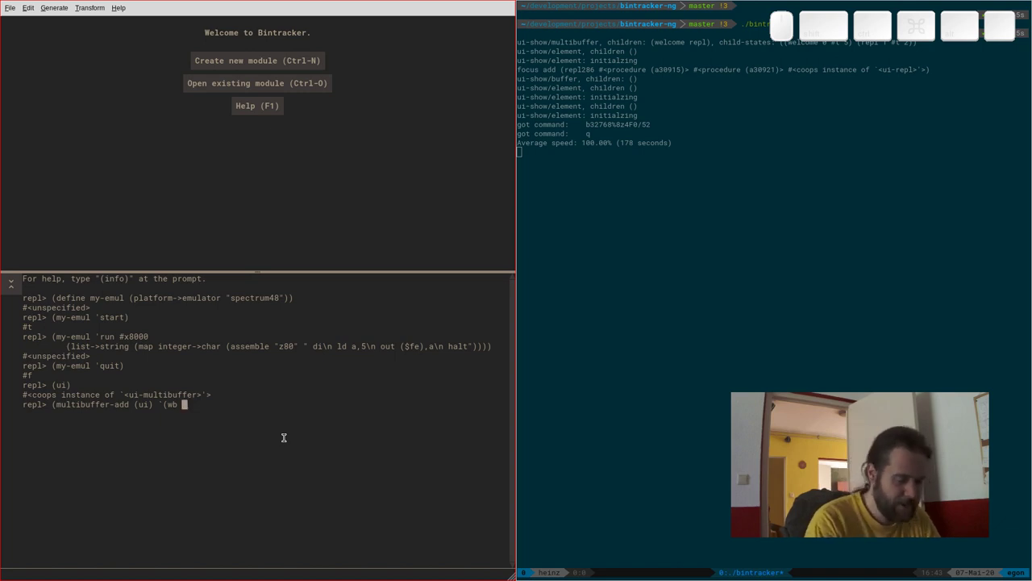
# Step: Finish the buffer spec #t 1 ,<ui-welcome-buffer> and evaluate it, adding a second welcome pane
pyautogui.press('t')
pyautogui.press('space')
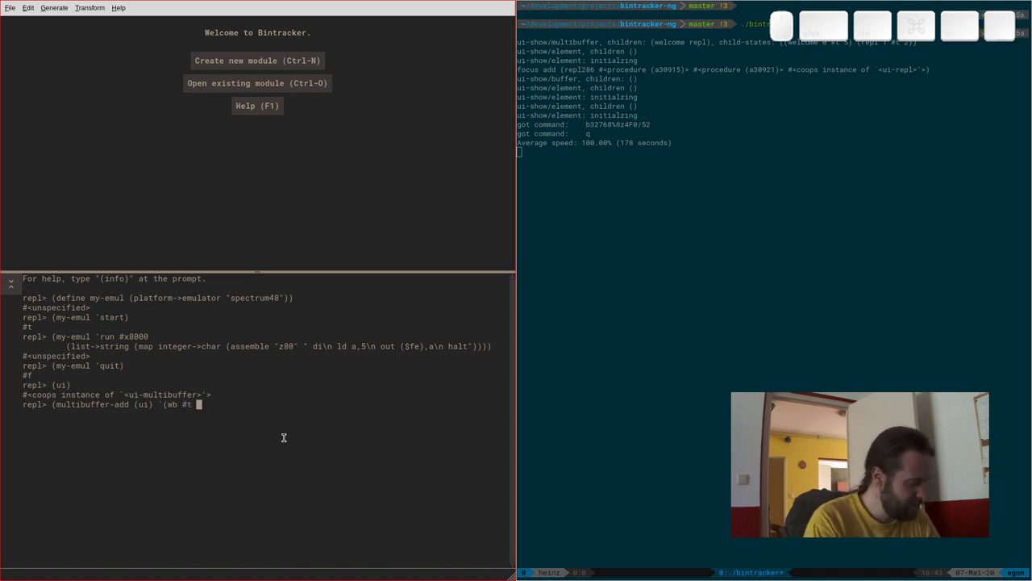
pyautogui.press('1')
pyautogui.press('space')
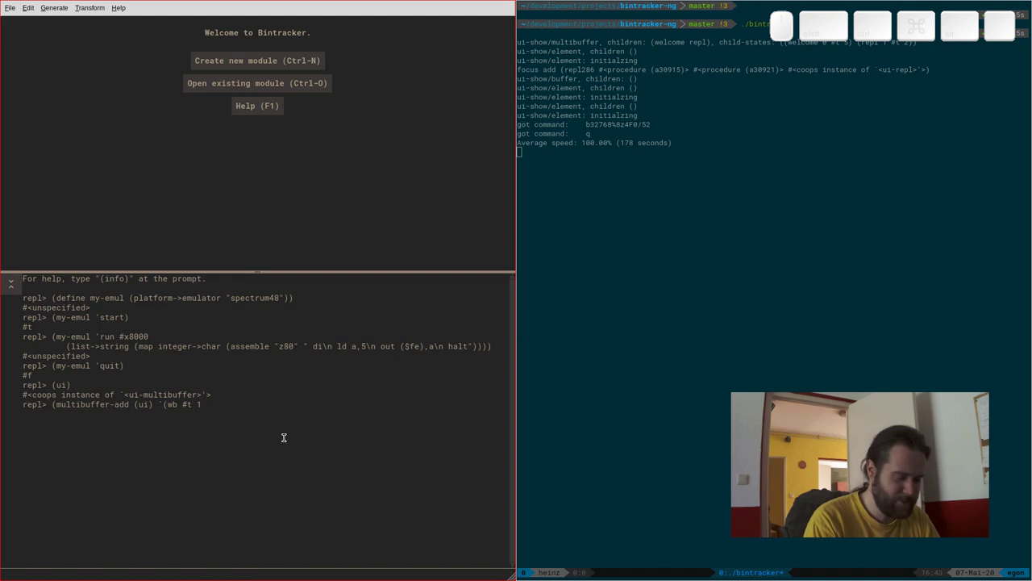
pyautogui.press(',')
pyautogui.press('<')
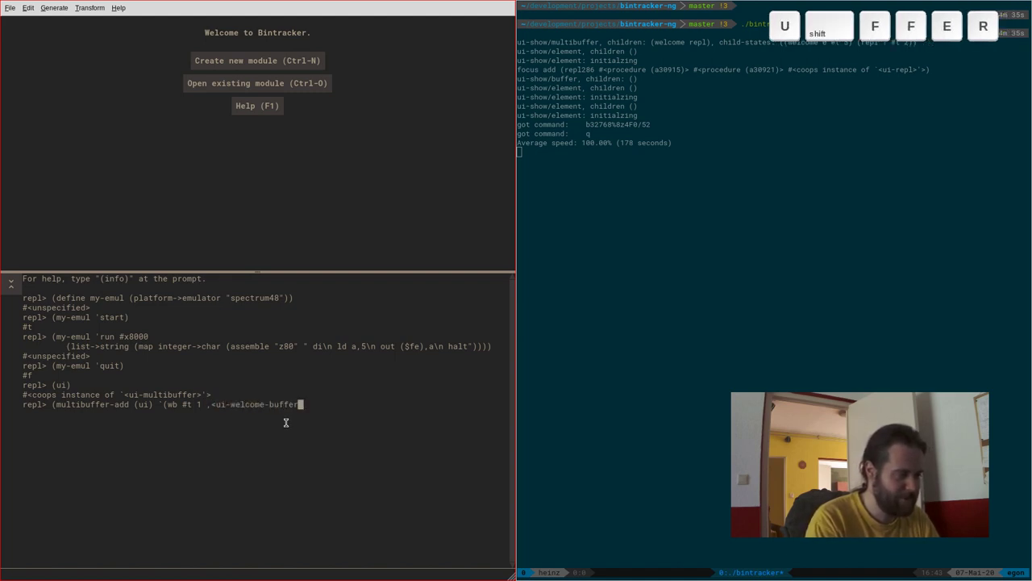
pyautogui.press('shift+,')
pyautogui.press('shift+9')
pyautogui.press('shift+9')
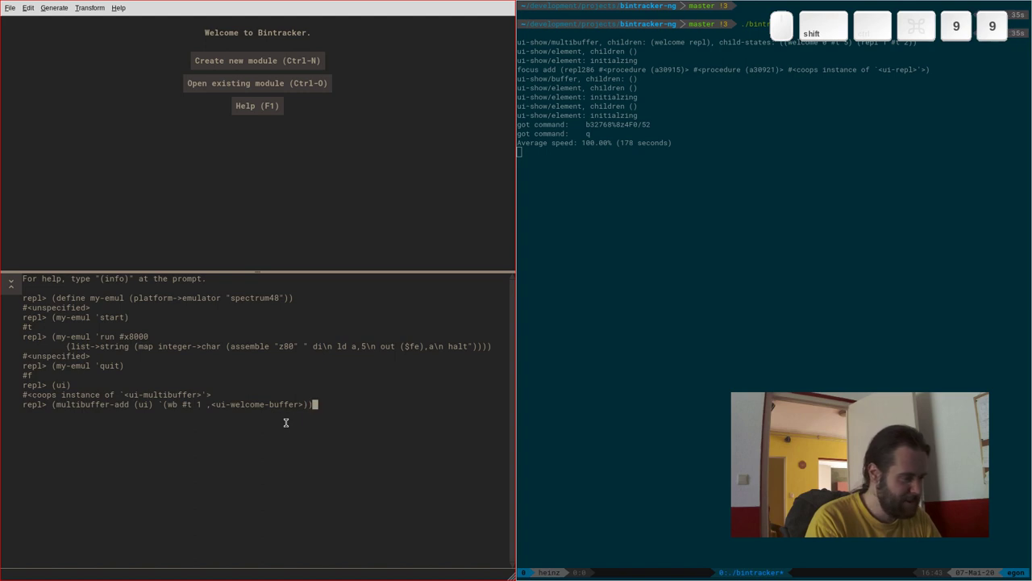
pyautogui.press('Return')
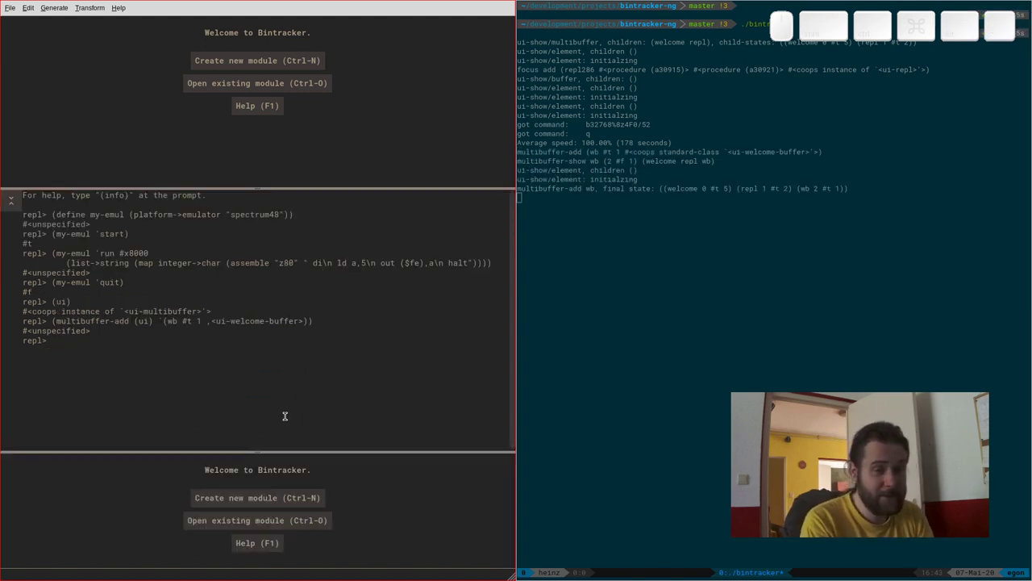
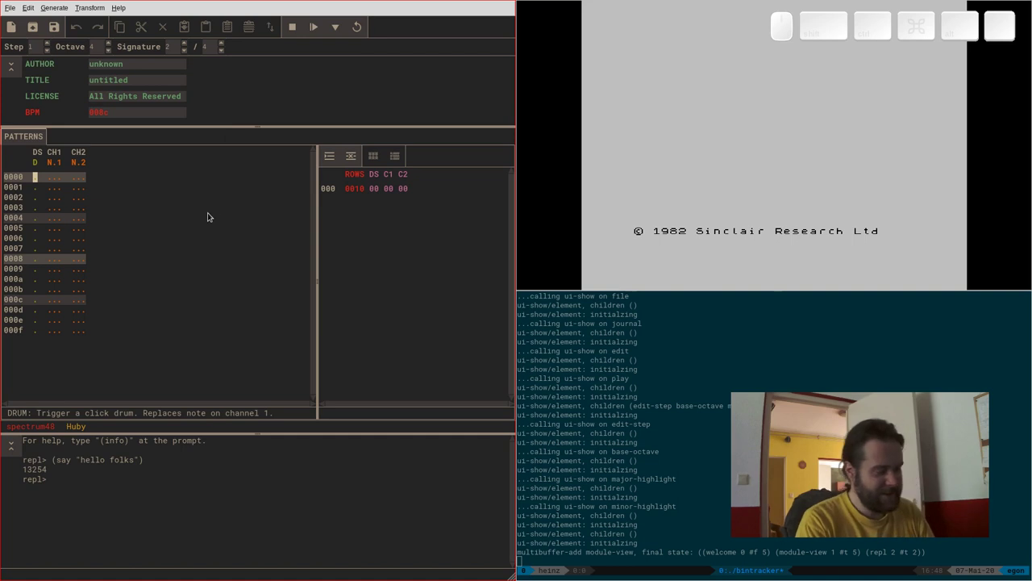
# Step: Enter a click drum on row 0, g-4 on row 4 and e-3 on row 6, then start playback with F8
pyautogui.press('1')
pyautogui.press('Down')
pyautogui.press('Down')
pyautogui.press('Right')
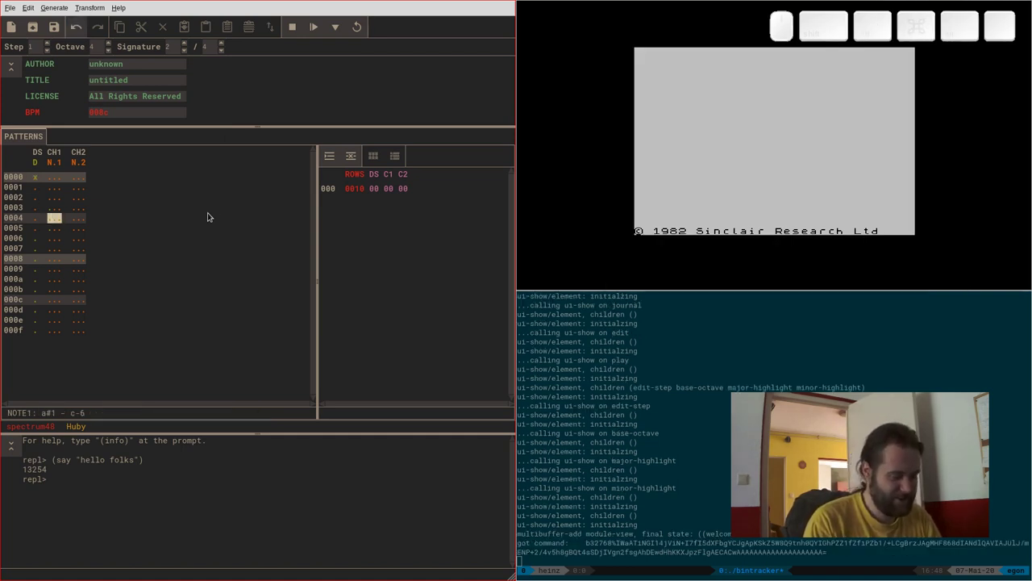
pyautogui.press('b')
pyautogui.press('Down')
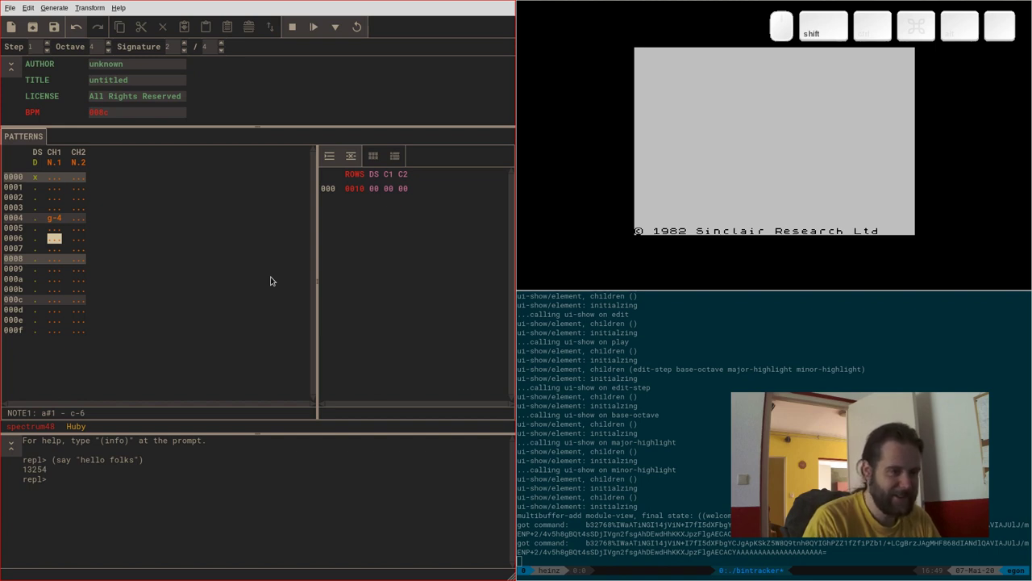
pyautogui.press('shift+c')
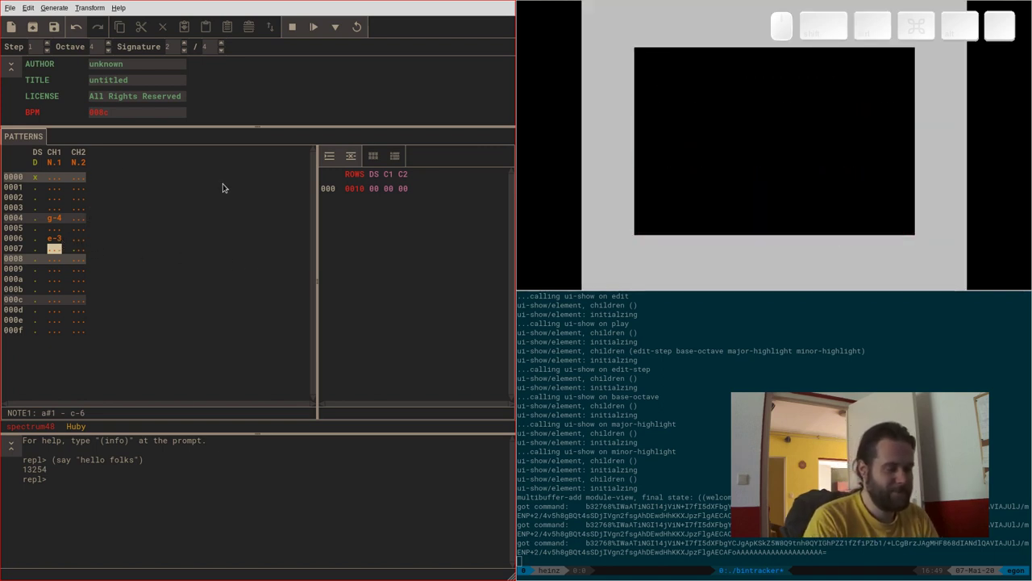
pyautogui.press('F8')
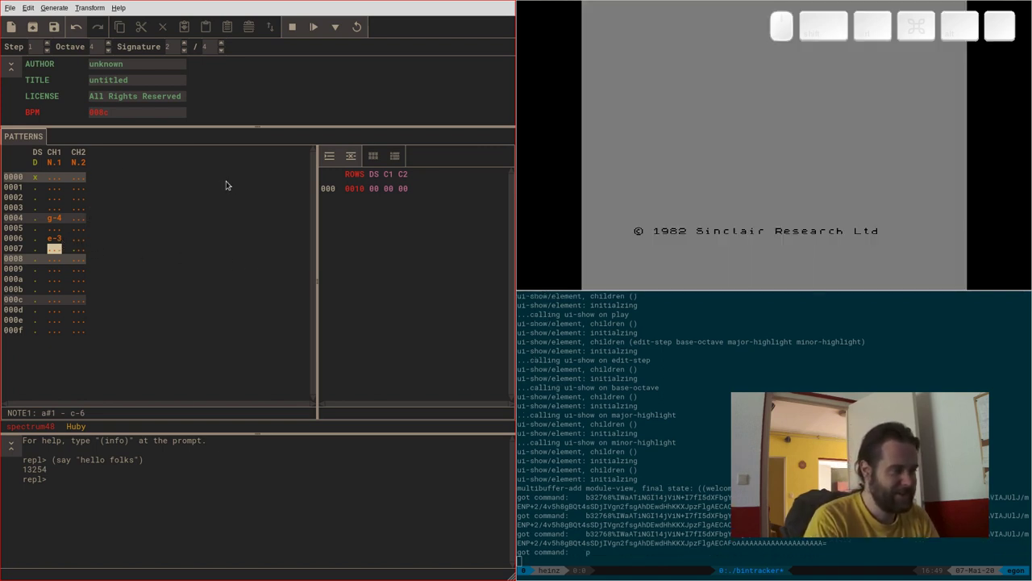
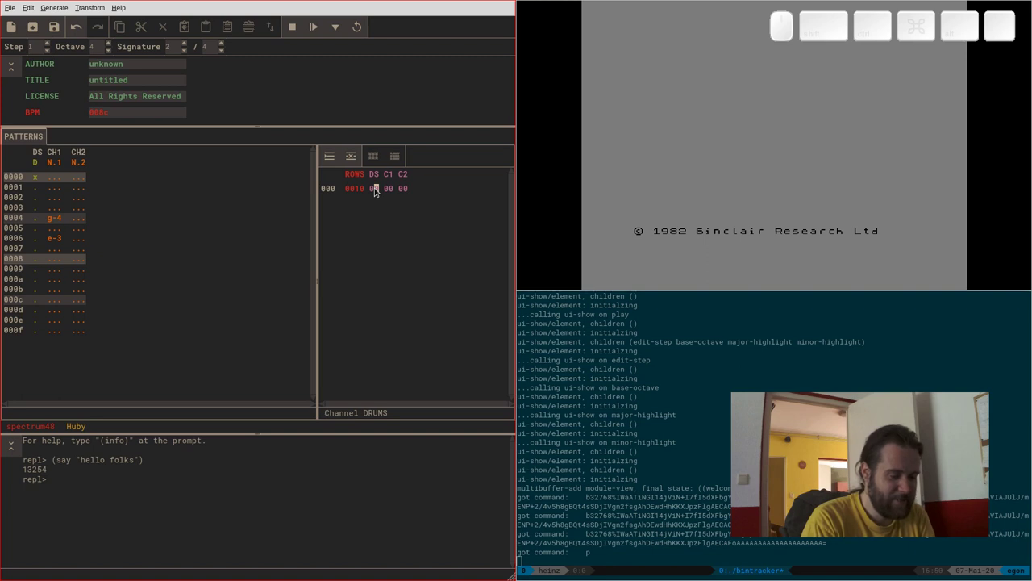
# Step: Insert an order-list row, then close the untitled module with Ctrl-W without saving
pyautogui.press('Insert')
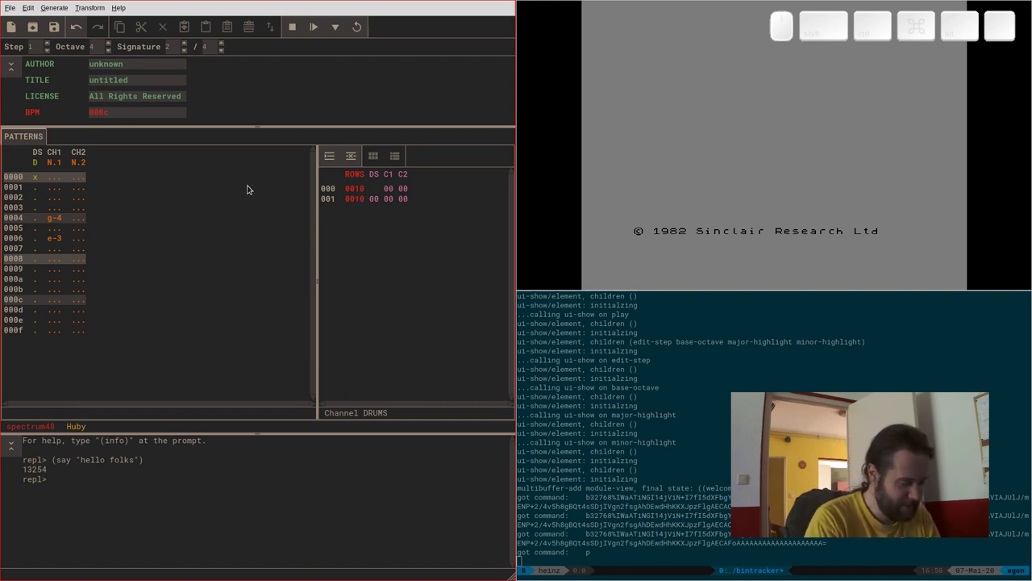
pyautogui.press('ctrl+w')
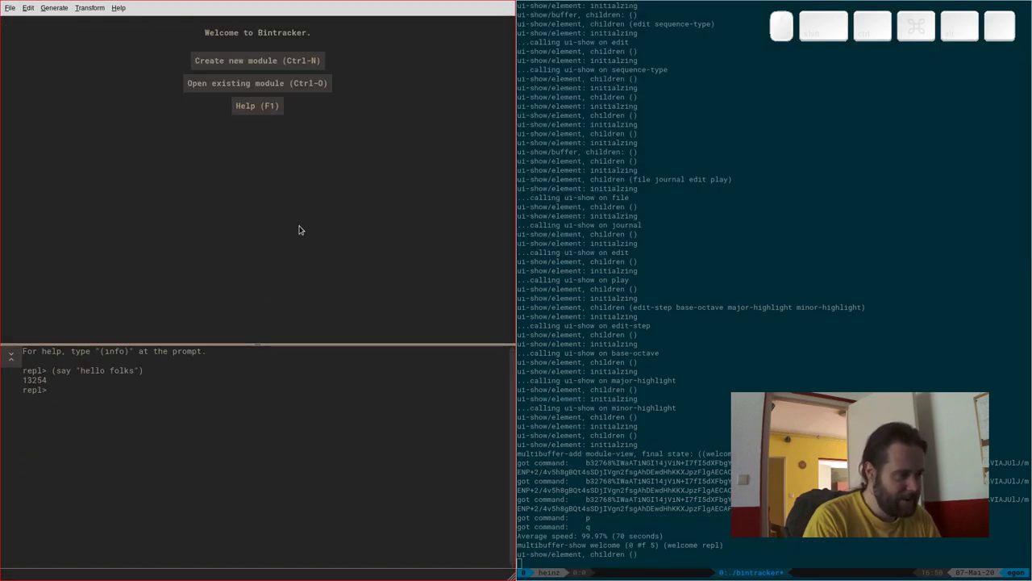
# Step: Open the Huby test .mdal module via Ctrl-O and the file dialog
pyautogui.press('ctrl+o')
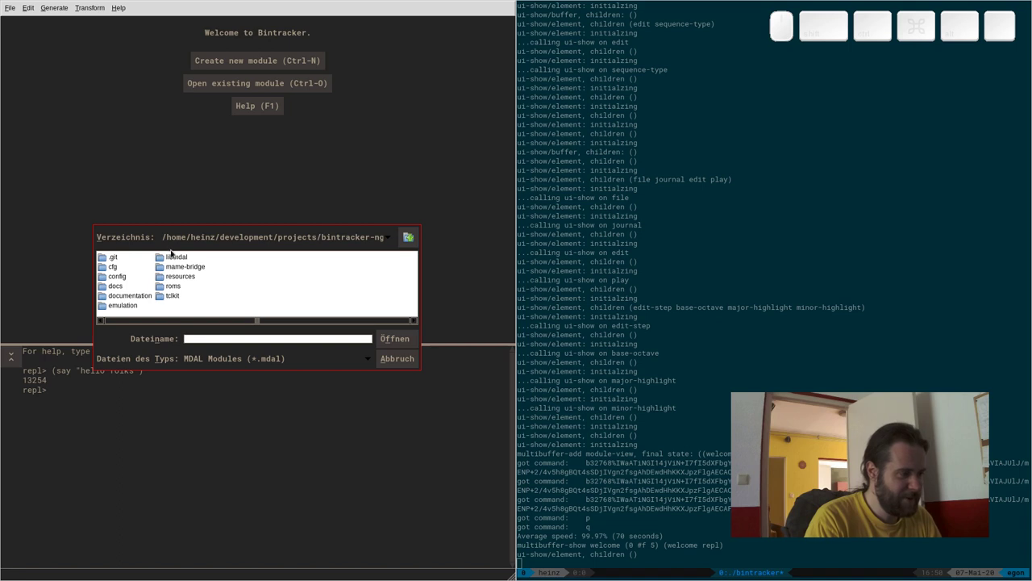
pyautogui.moveTo(173, 254); pyautogui.dragTo(118, 271)
pyautogui.moveTo(118, 270); pyautogui.dragTo(126, 260)
pyautogui.click(126, 262)
pyautogui.moveTo(126, 262); pyautogui.dragTo(155, 257)
pyautogui.click(536, 332)
pyautogui.press('super+Return')
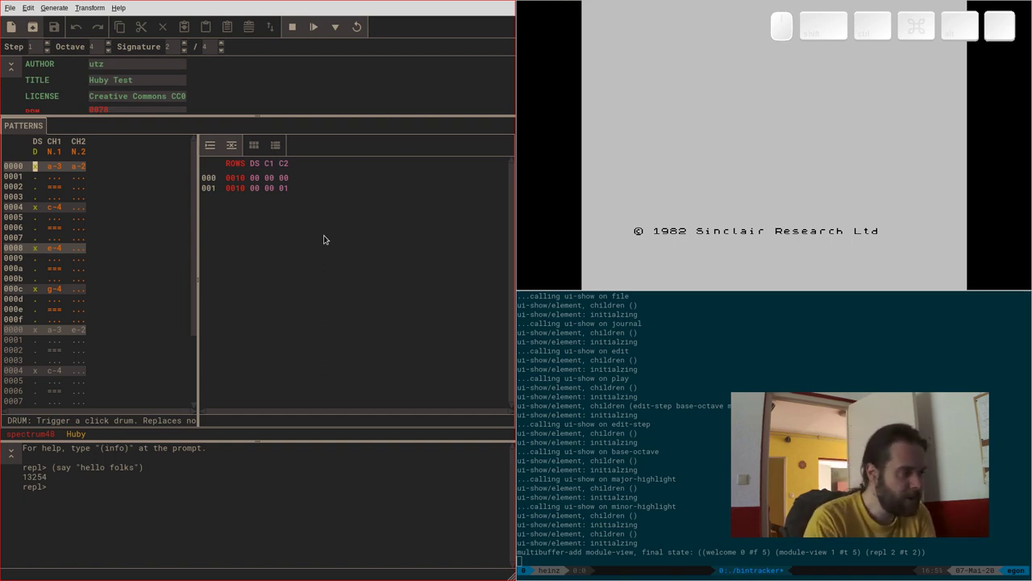
# Step: Move the cursor into the CH1 note column and down to the e-4 note in row 0008
pyautogui.press('Right')
pyautogui.press('Down')
pyautogui.press('Down')
pyautogui.press('Down')
pyautogui.press('Down')
pyautogui.press('Down')
pyautogui.press('Down')
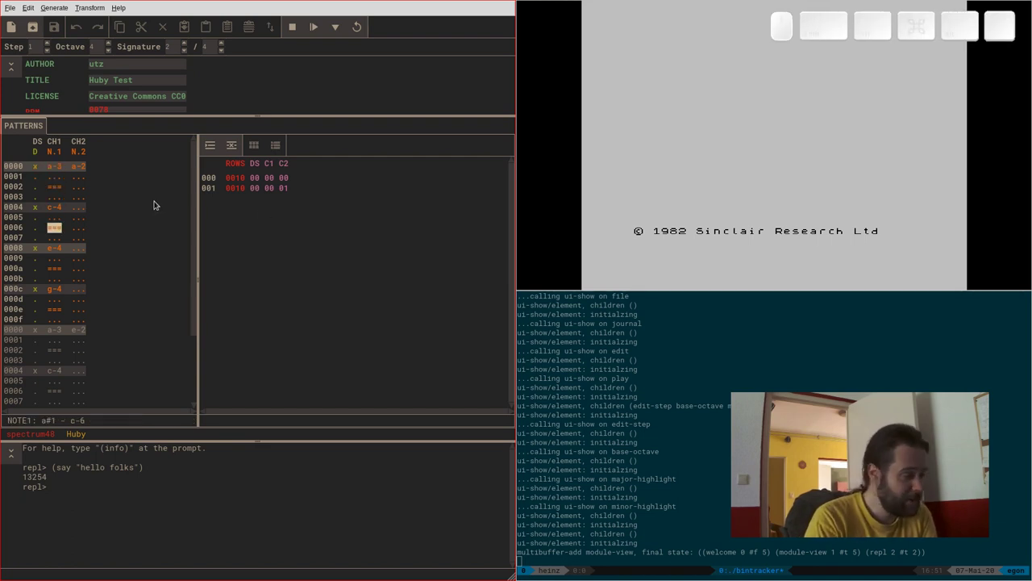
pyautogui.press('Down')
pyautogui.press('Down')
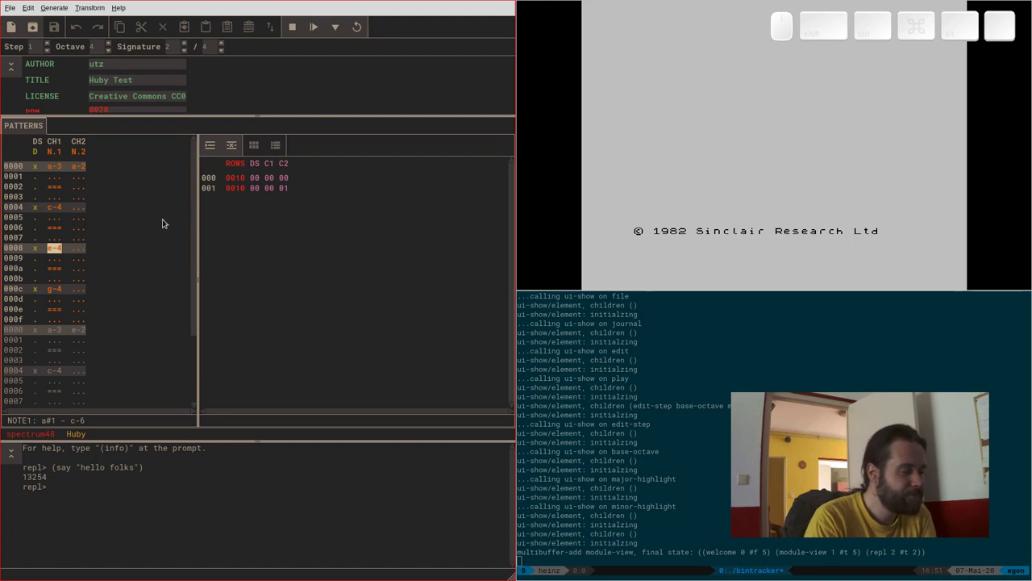
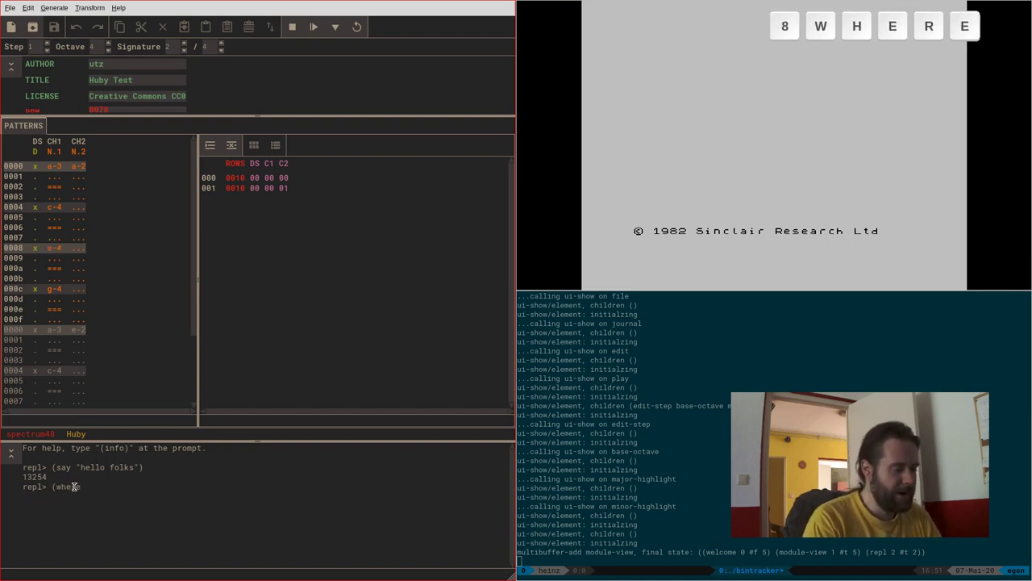
# Step: Erase the half-typed command from the REPL console
pyautogui.press('shift+9')
pyautogui.press('shift+h')
pyautogui.press('BackSpace')
pyautogui.press('BackSpace')
pyautogui.press('BackSpace')
pyautogui.press('BackSpace')
pyautogui.press('BackSpace')
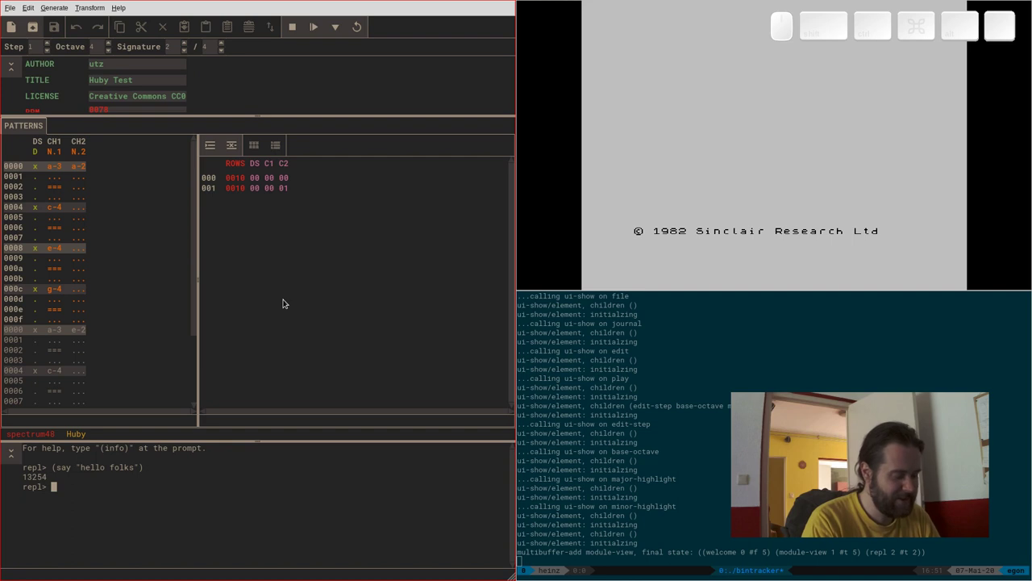
# Step: Refocus the pattern editor and have the screen reader announce the e-4 note position
pyautogui.press('ctrl+Tab')
pyautogui.press('ctrl+Tab')
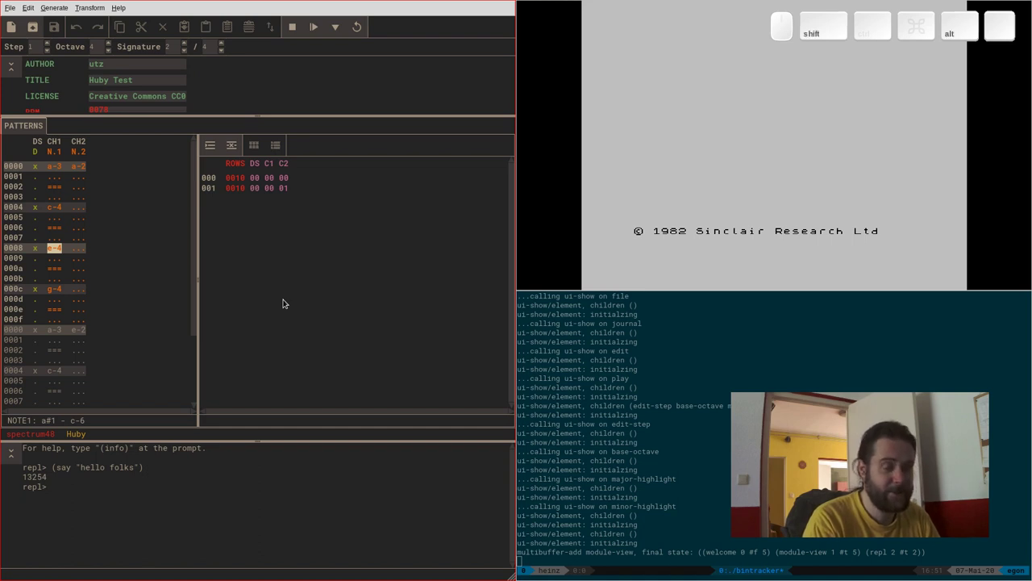
pyautogui.press('shift+alt+w')
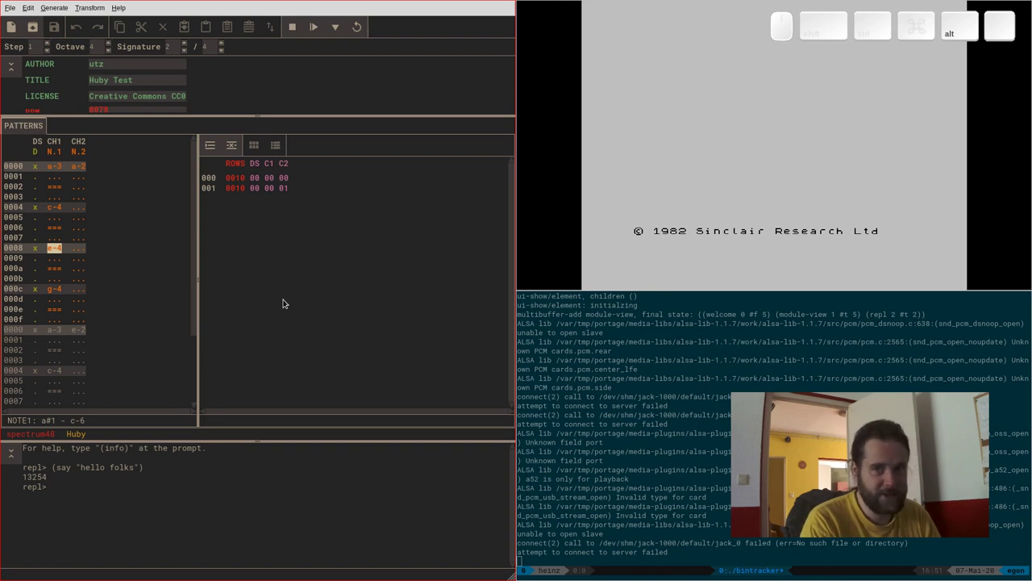
# Step: Check config.scm's text-to-speech line (espeak, English) in the editor, then return to Bintracker
pyautogui.press('alt+w')
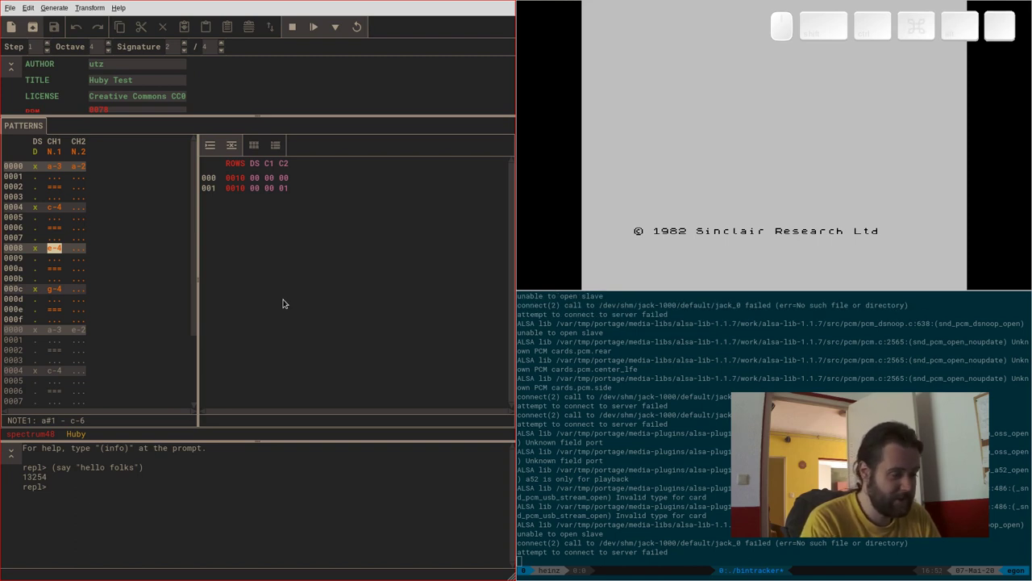
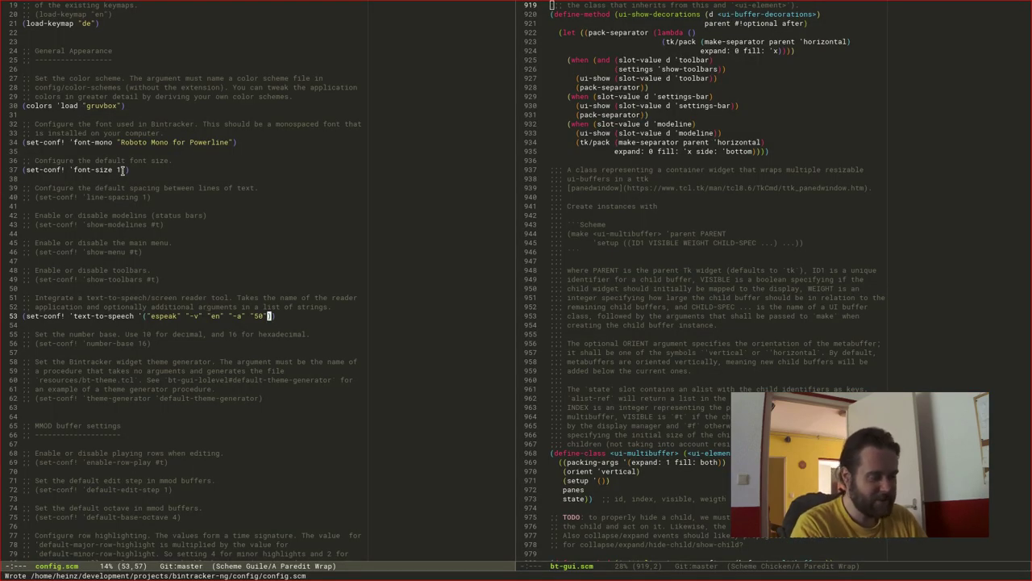
pyautogui.press('super+4')
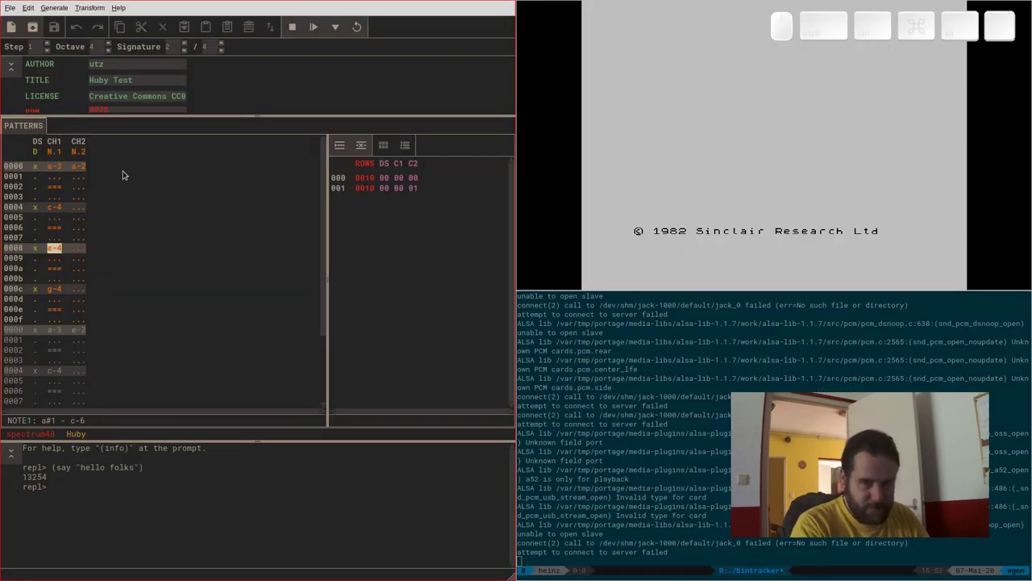